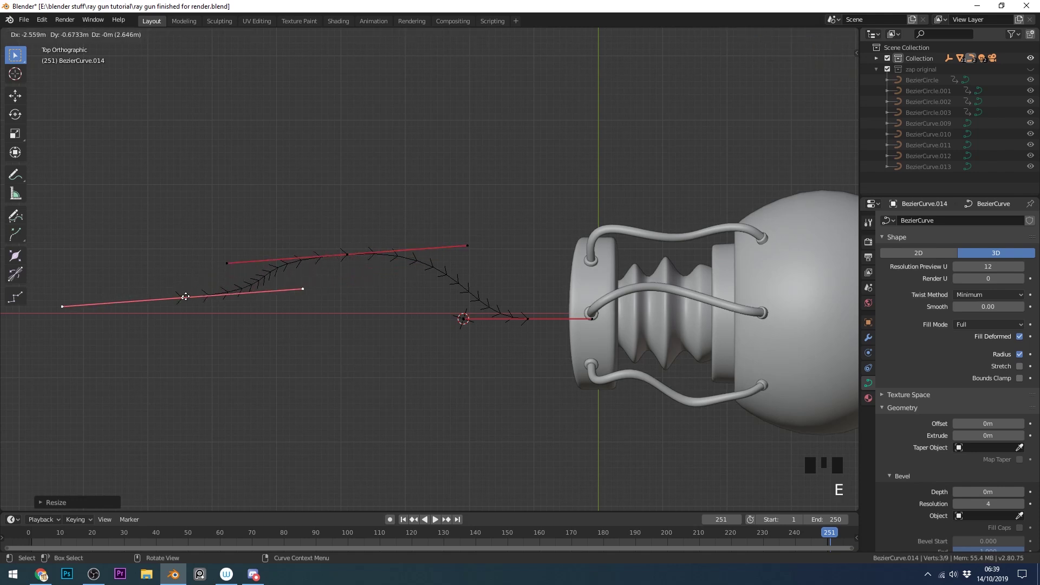
Step: Extrude a new control point at the beam's end and scale its handles
key("e")
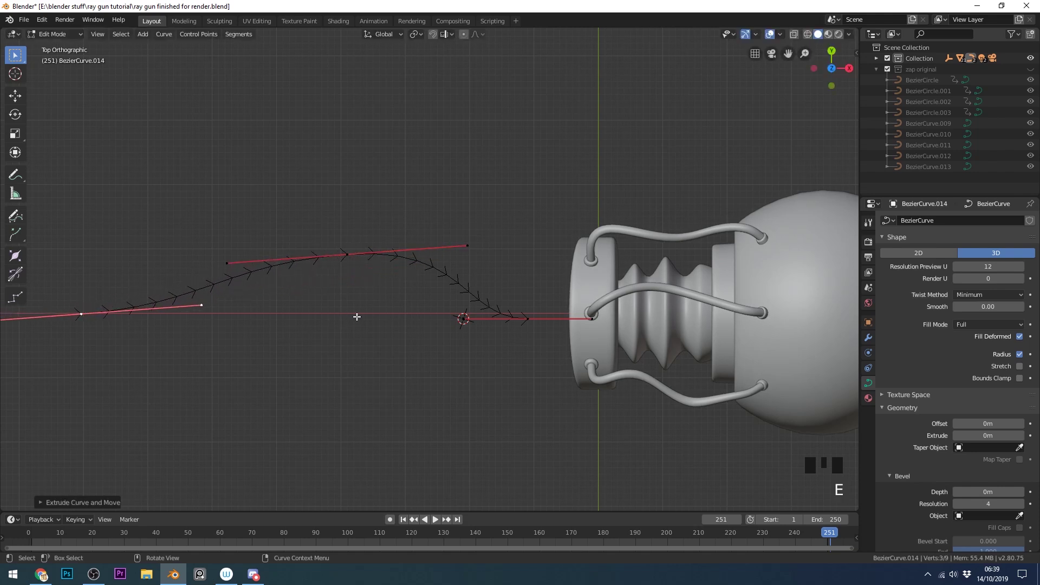
key("s")
left_click(348, 258)
key("s")
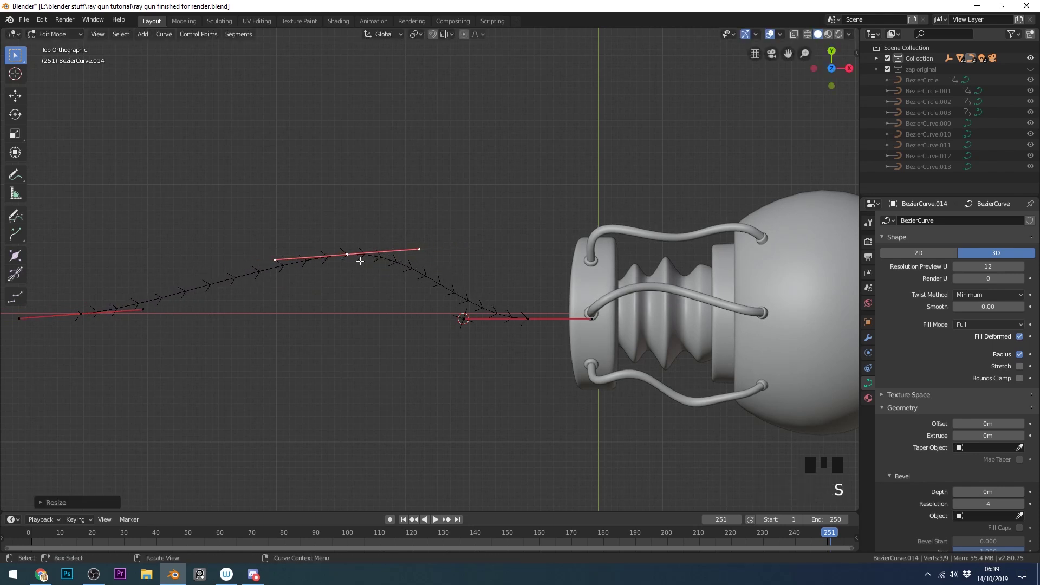
Step: Reposition a control point to reshape the beam's bend away from the gun
key("g")
left_click_drag(385, 327, 495, 245)
scroll("down", 3)
left_click_drag(487, 301, 378, 331)
scroll("up", 3)
left_click(296, 292)
Step: Move the beam's inner end point along X down inside the gun's muzzle
key("g")
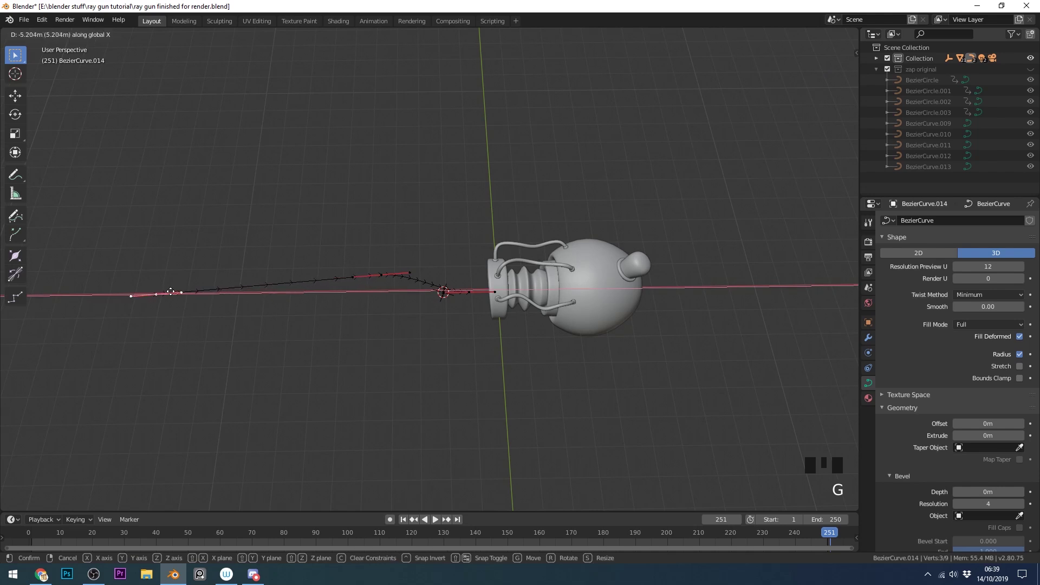
left_click(375, 278)
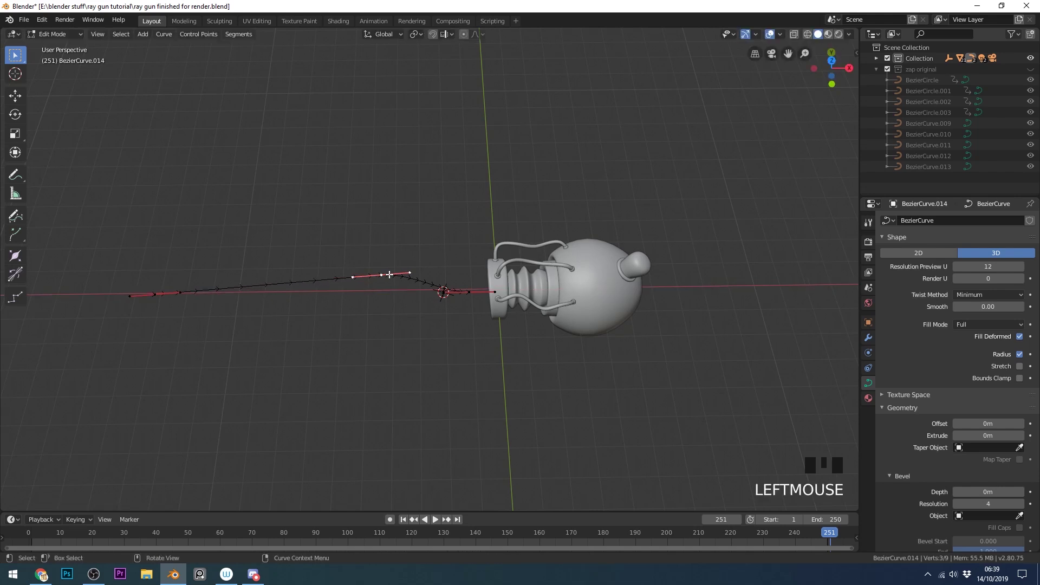
key("g")
left_click_drag(404, 239, 516, 277)
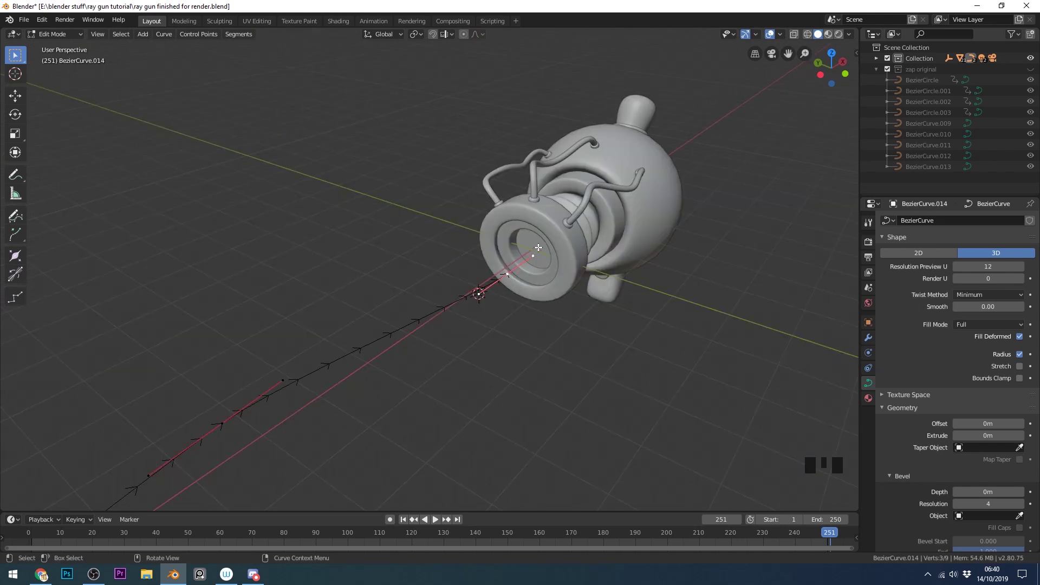
left_click_drag(541, 276, 516, 241)
key("g")
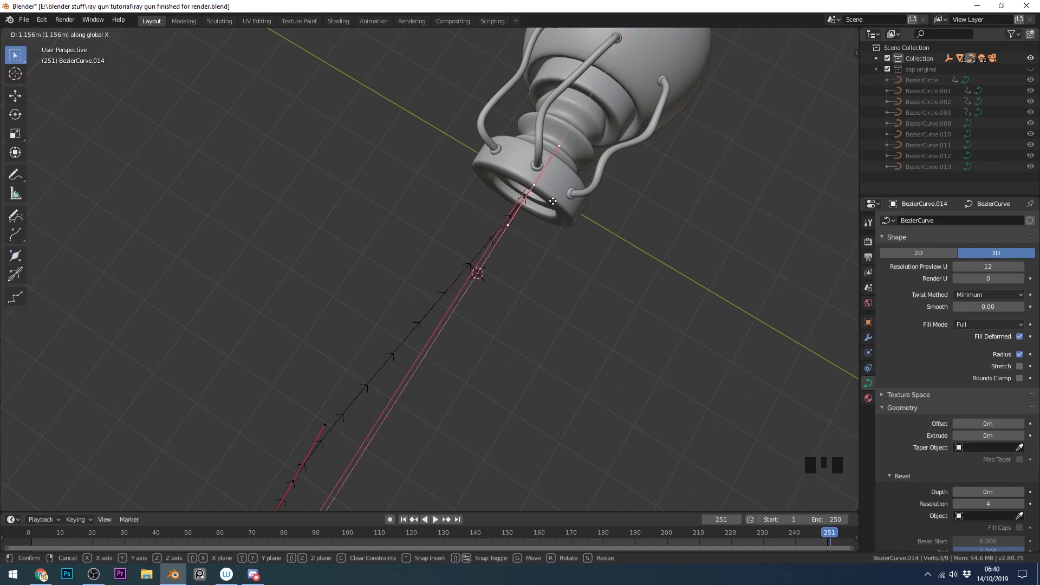
left_click_drag(563, 246, 519, 278)
Step: Preview the beam in rendered shading, then return the viewport to solid shading
scroll("down", 3)
left_click_drag(475, 317, 843, 40)
left_click(843, 40)
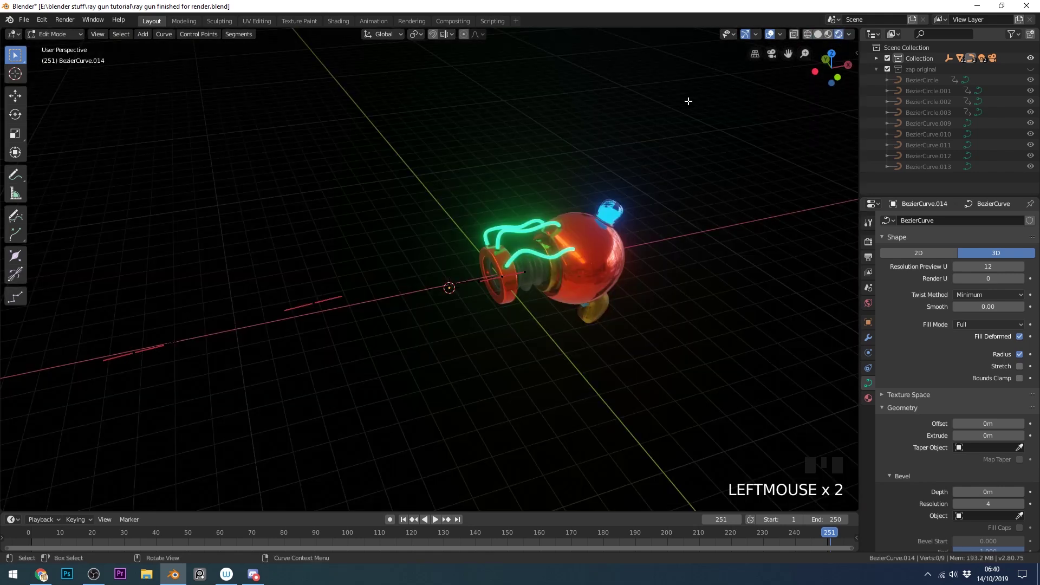
left_click(775, 37)
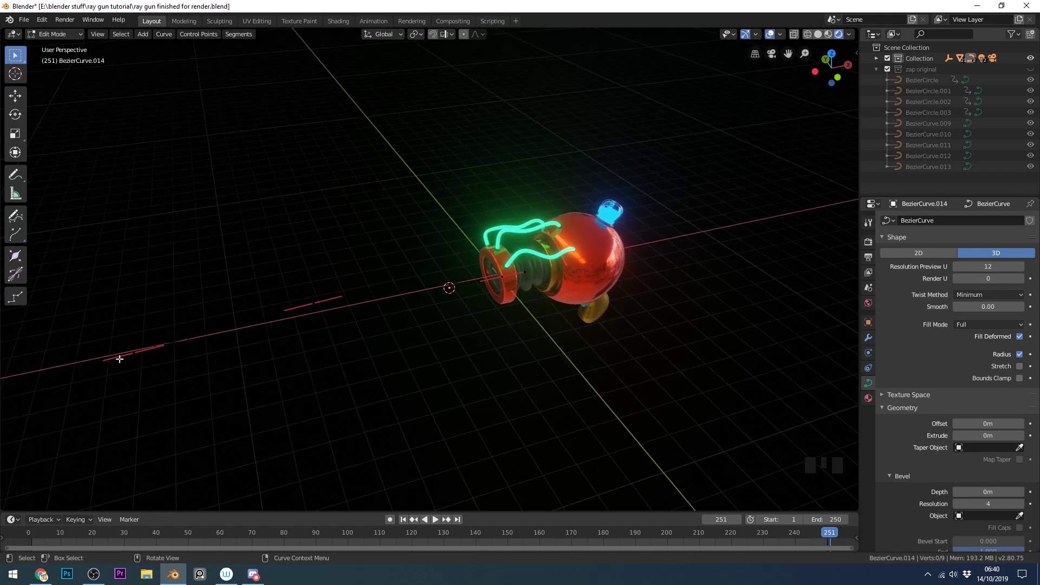
left_click(824, 39)
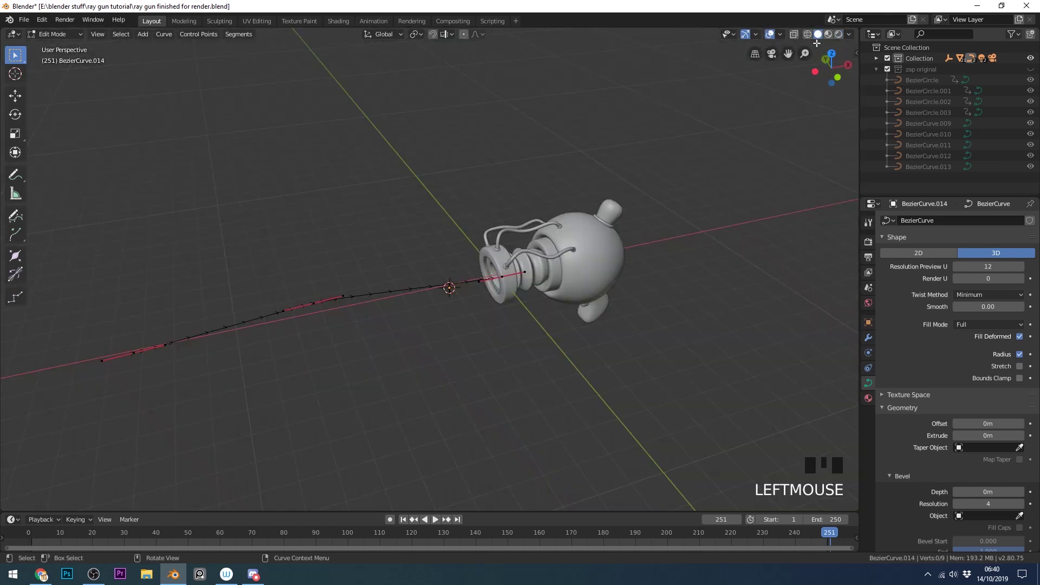
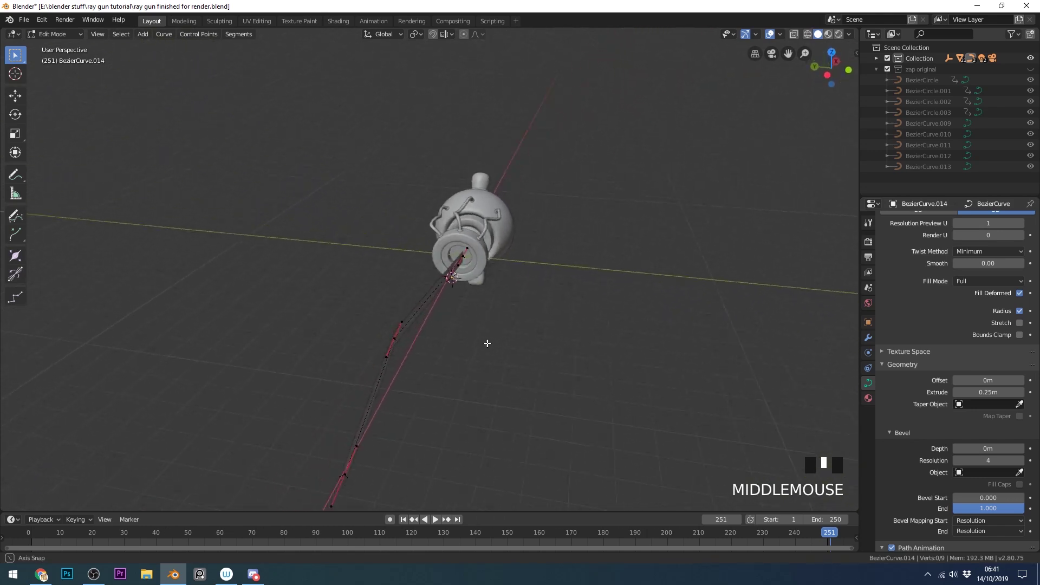
Step: Give the beam curve a bevel depth of 0.17 m with preview resolution 8
left_click_drag(1026, 228, 754, 301)
left_click_drag(556, 349, 1023, 230)
left_click(1023, 229)
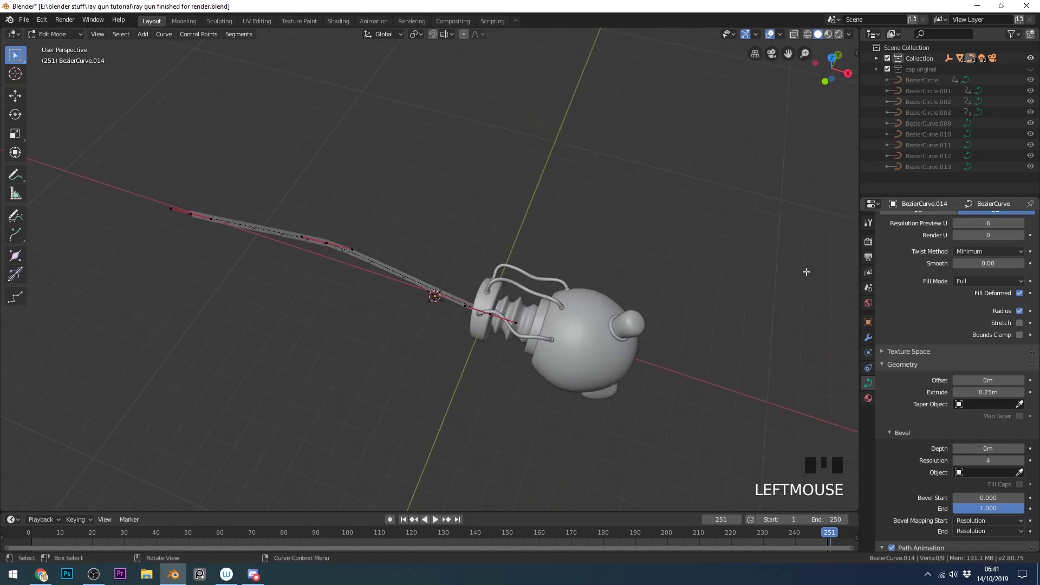
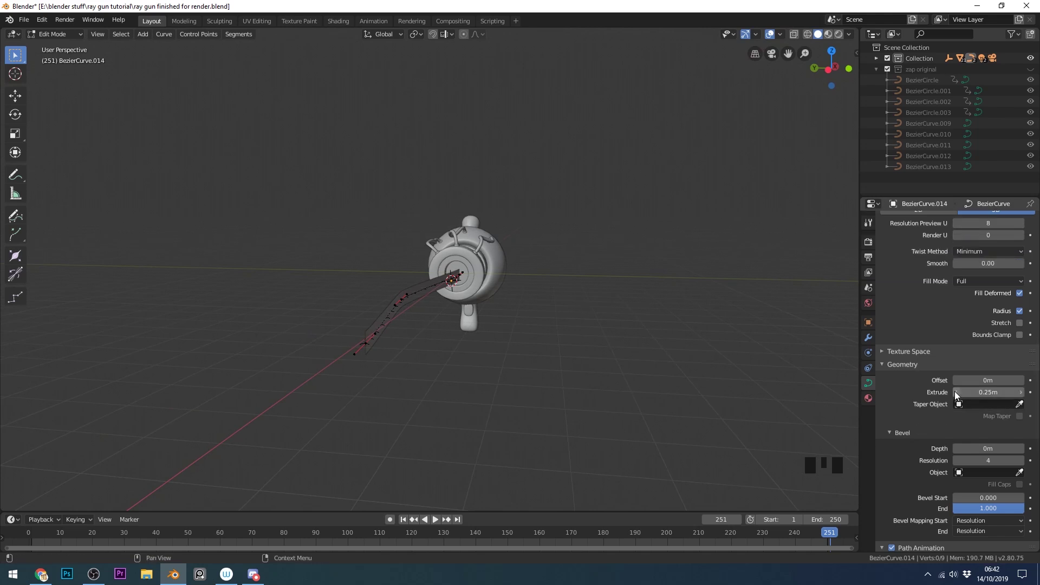
left_click_drag(958, 395, 915, 403)
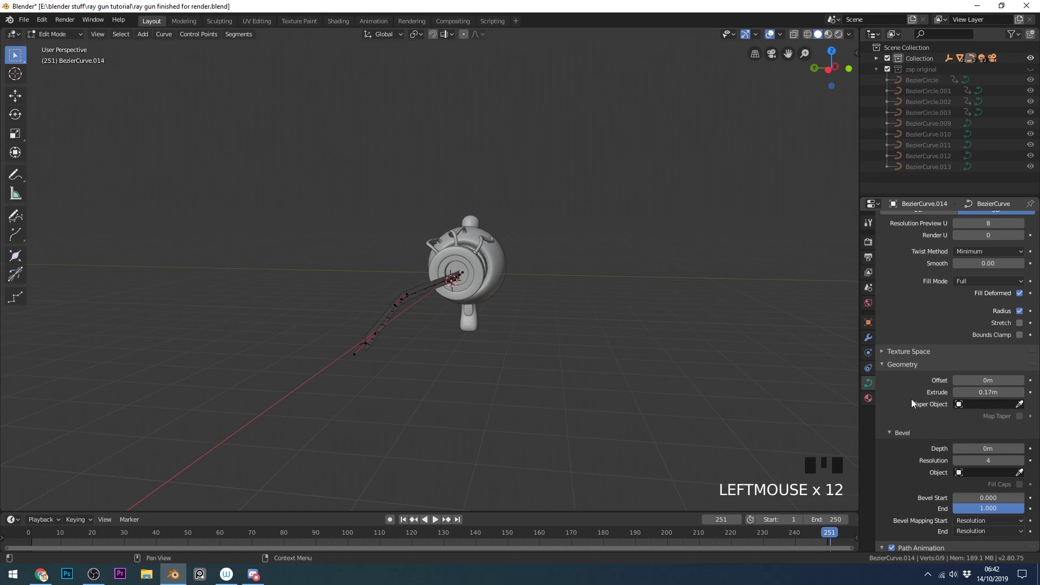
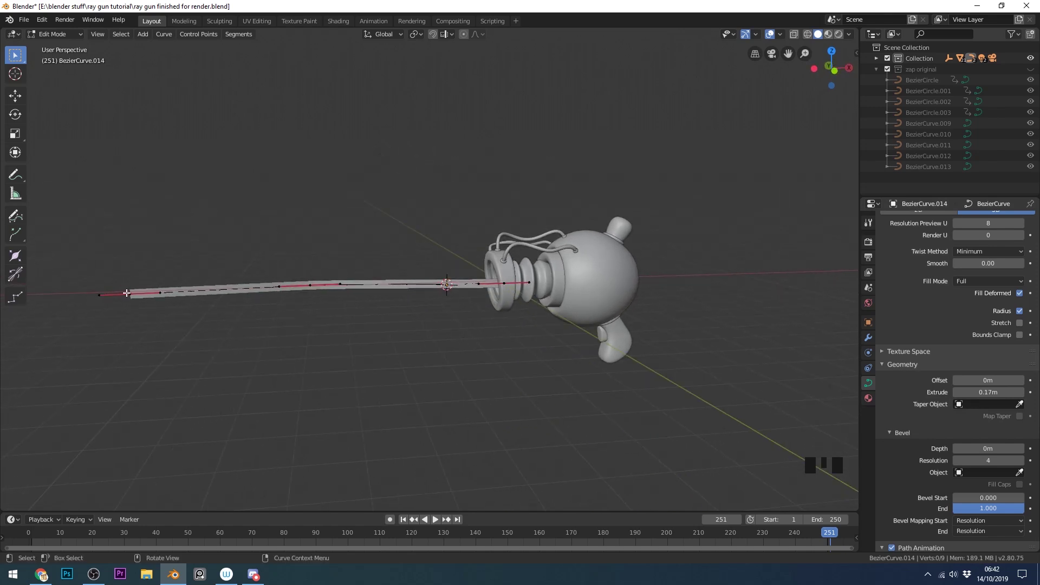
Step: Box-select the beam's far control points and move them out along X to lengthen it
scroll("down", 3)
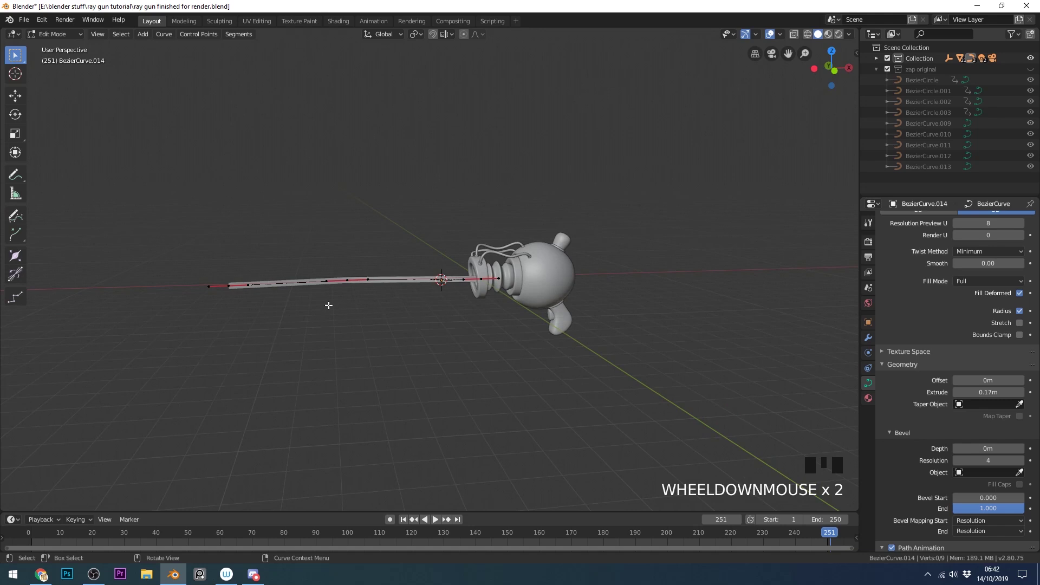
left_click_drag(162, 217, 201, 235)
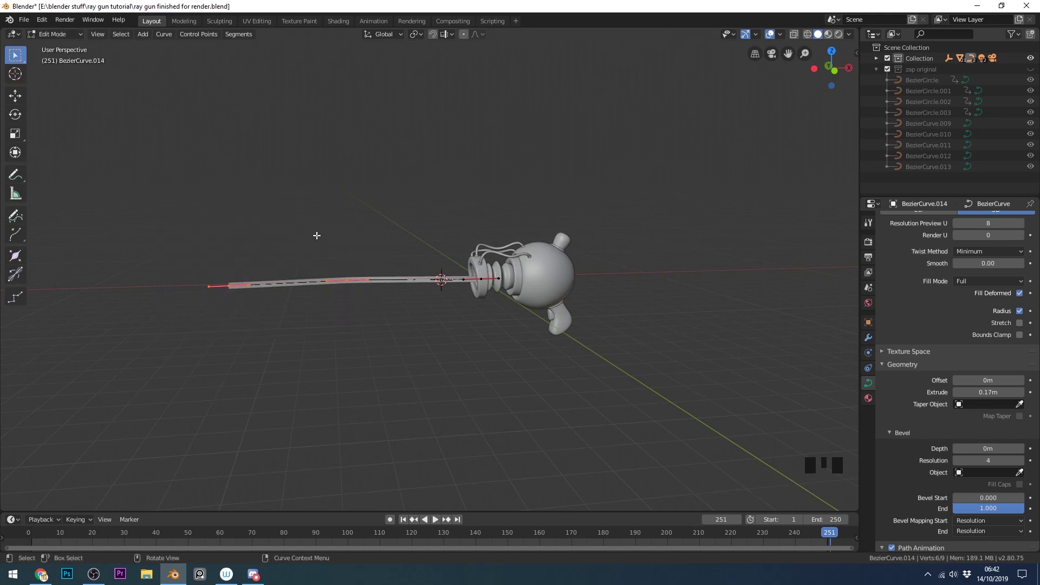
key("g")
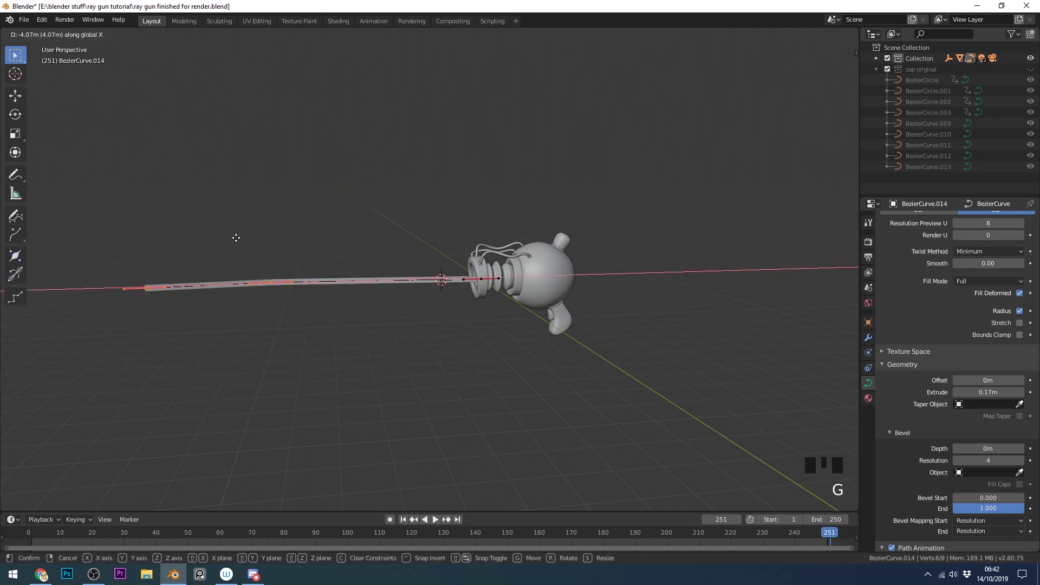
left_click(137, 281)
Step: Check the stretched beam from around the gun and leave Edit Mode
left_click_drag(409, 310, 445, 312)
left_click_drag(446, 312, 449, 312)
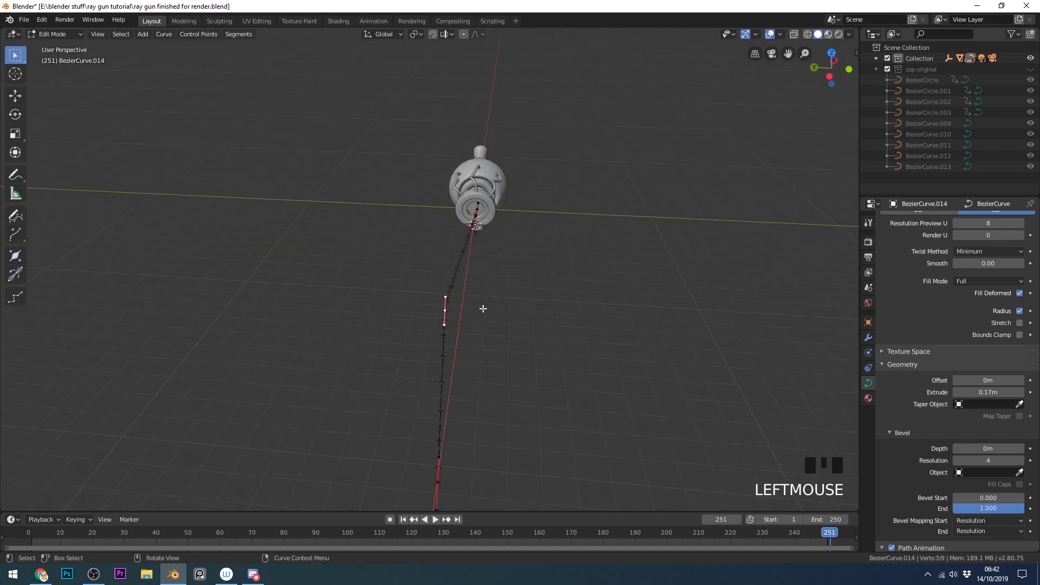
key("g")
key("Tab")
left_click_drag(484, 303, 470, 345)
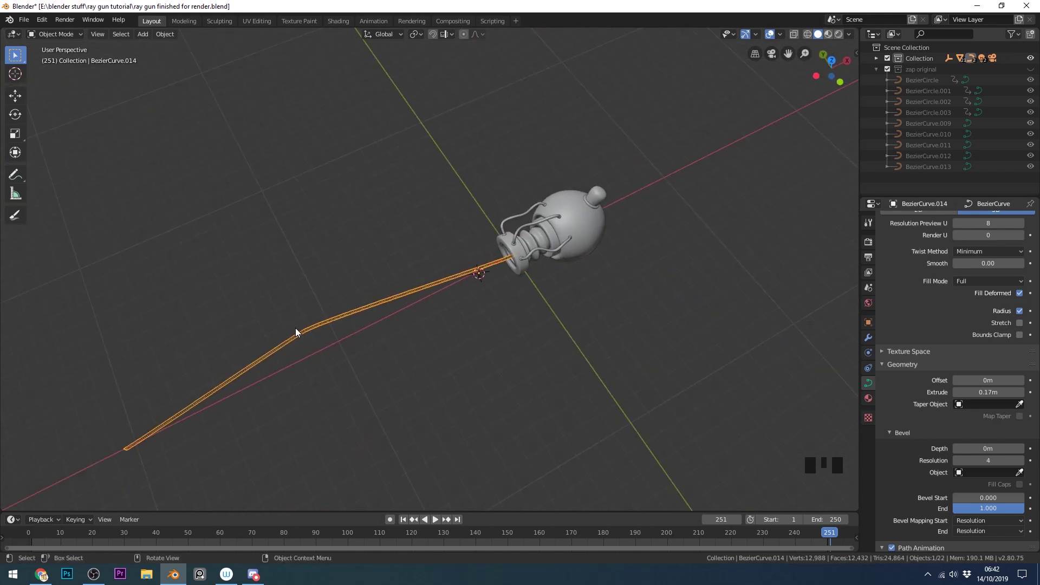
Step: Adjust the beam's control points in Edit Mode so it curves away from the muzzle
key("Tab")
left_click(301, 332)
key("s")
key("Tab")
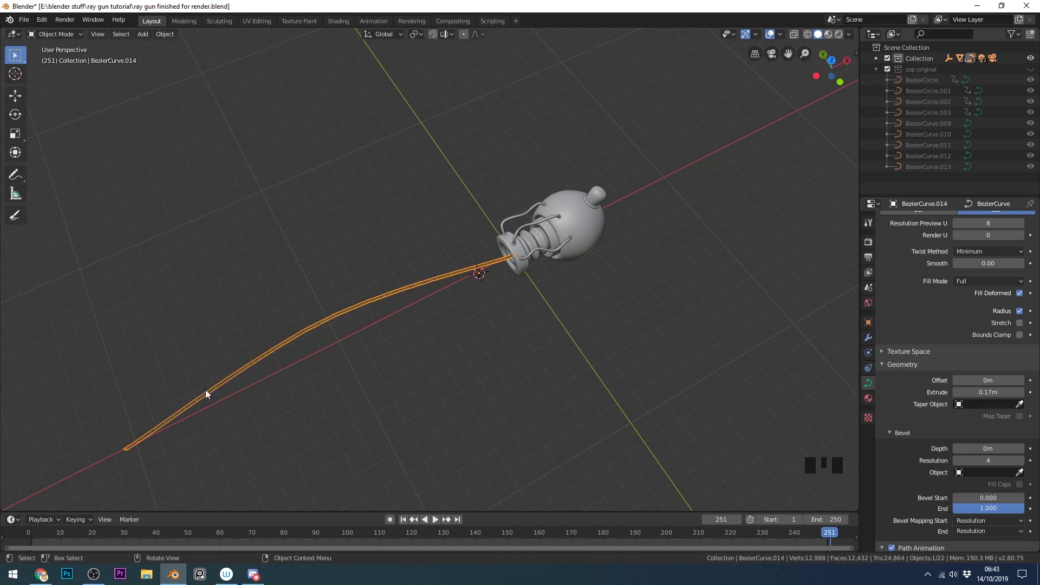
key("Tab")
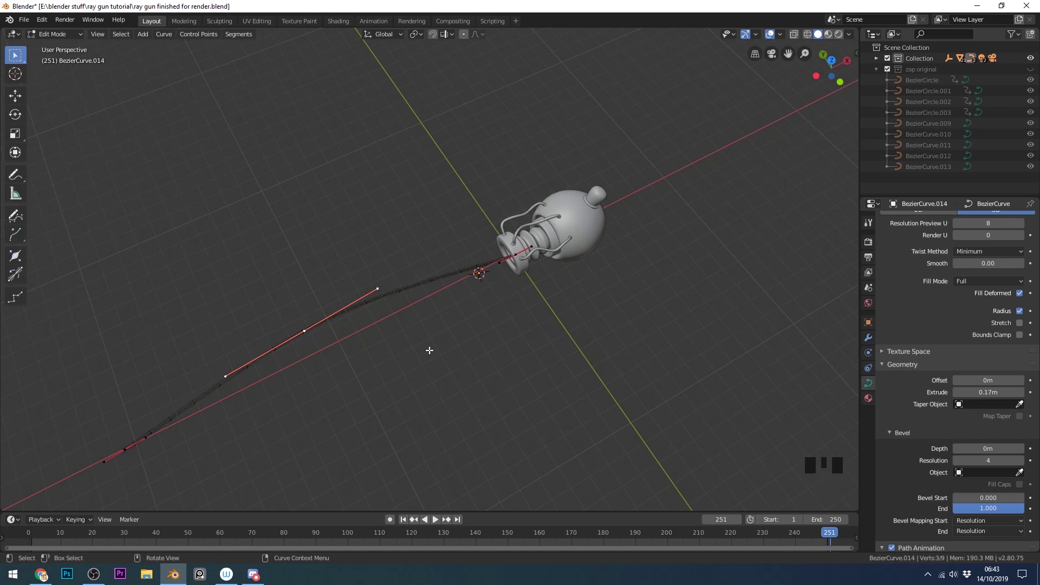
middle_click(425, 335)
key("Tab")
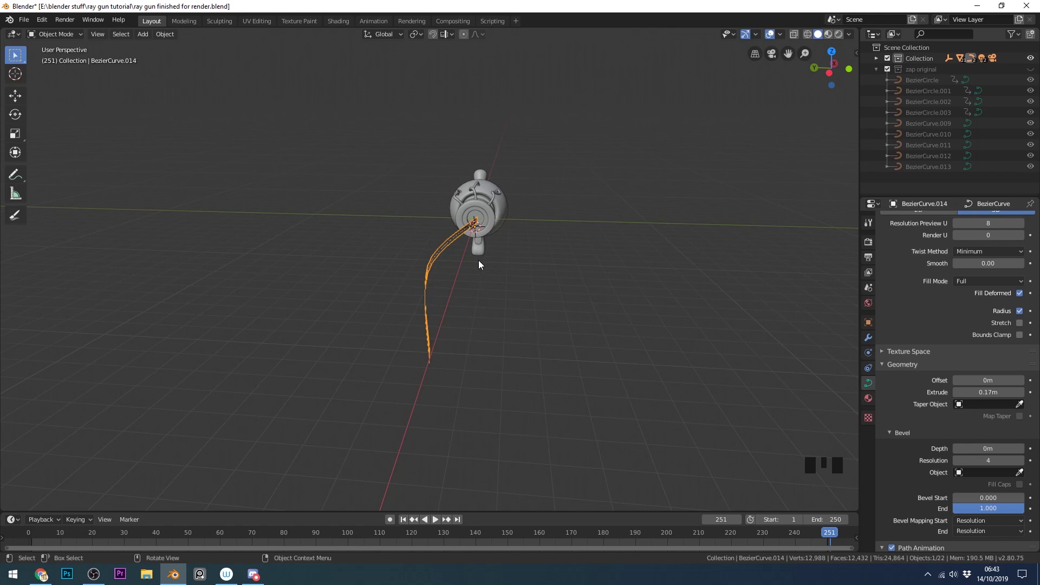
Step: Select the muzzle-end control point and switch to side orthographic view
scroll("up", 3)
key("Tab")
left_click_drag(551, 154, 629, 130)
left_click(629, 130)
key("KP_1")
key("KP_3")
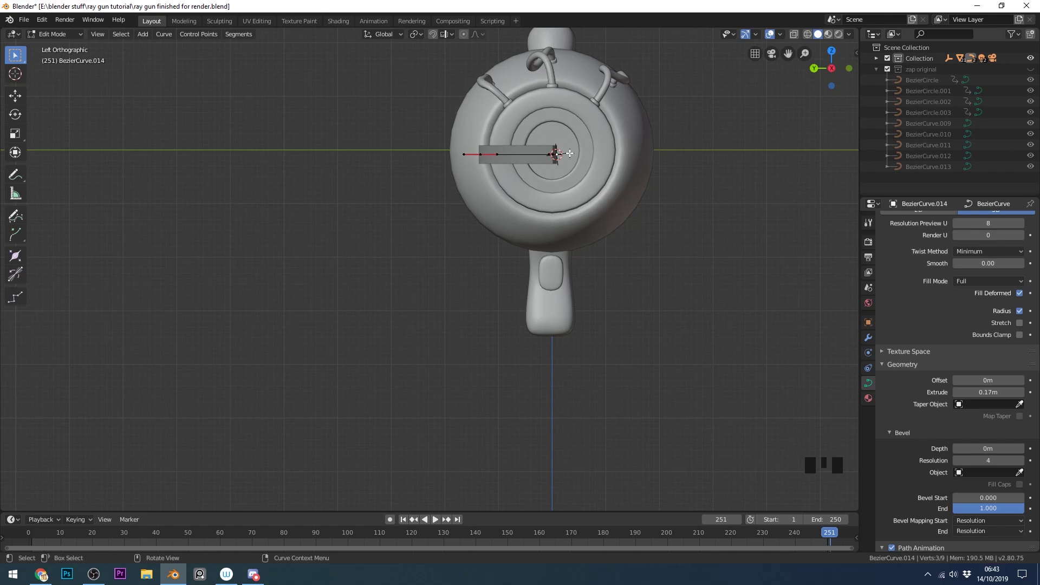
Step: Centre the muzzle-end point in the muzzle, snap the 3D cursor to it and leave Edit Mode
key("g")
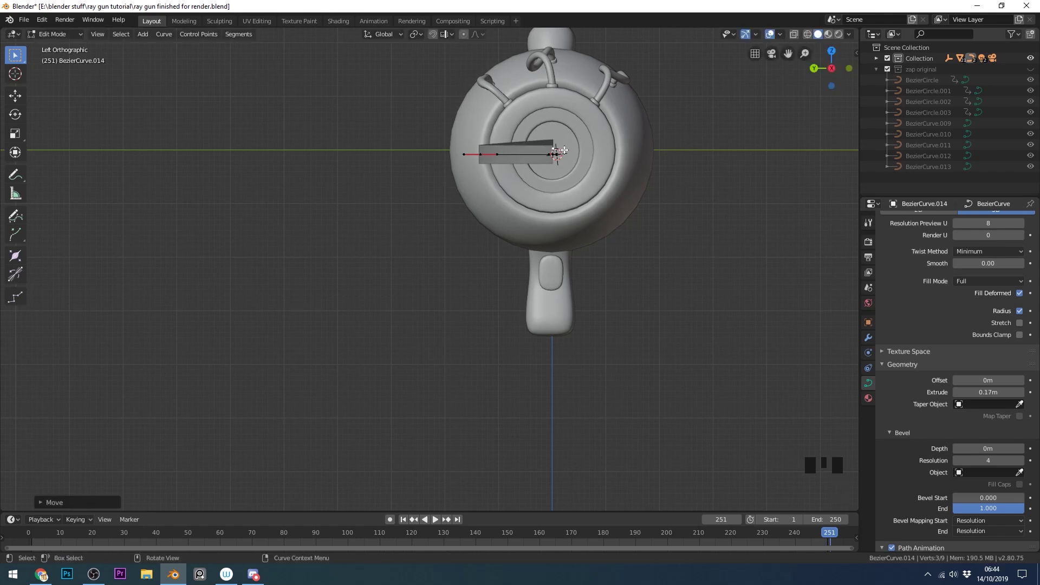
left_click_drag(587, 180, 616, 125)
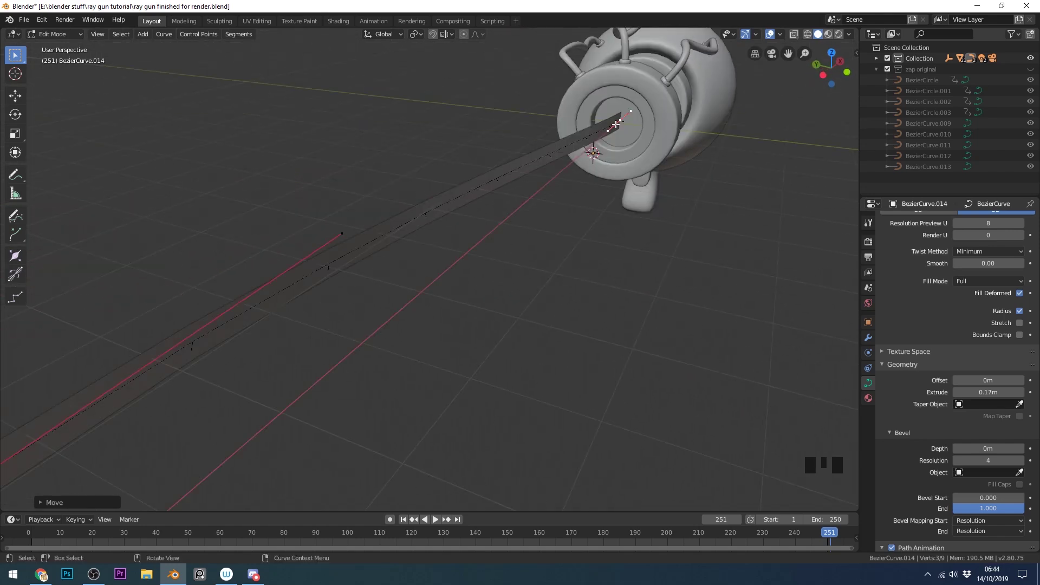
key("shift+s")
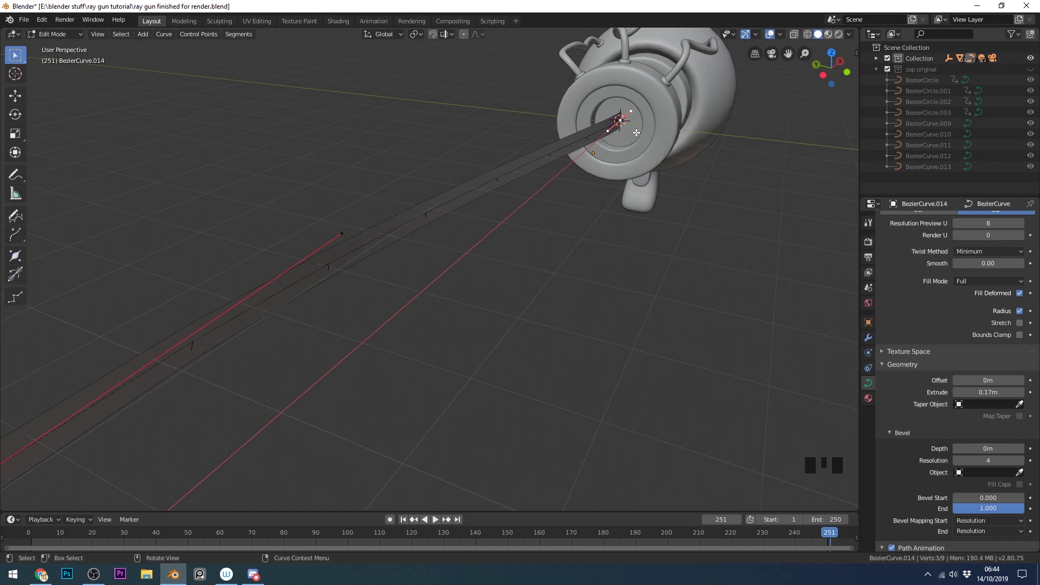
key("Tab")
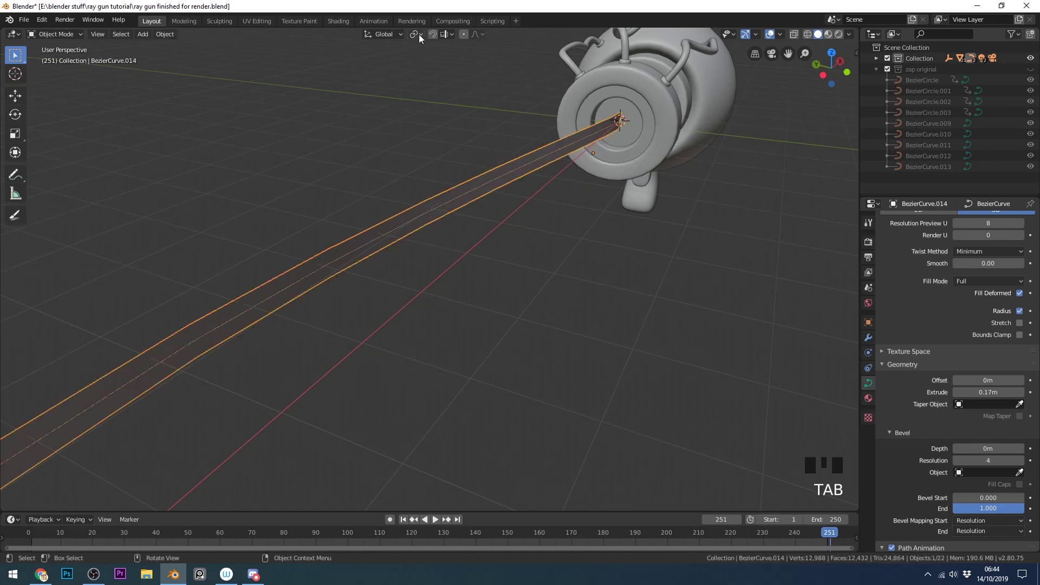
Step: Flip between left and right orthographic views to check the beam at the muzzle
left_click_drag(422, 38, 385, 106)
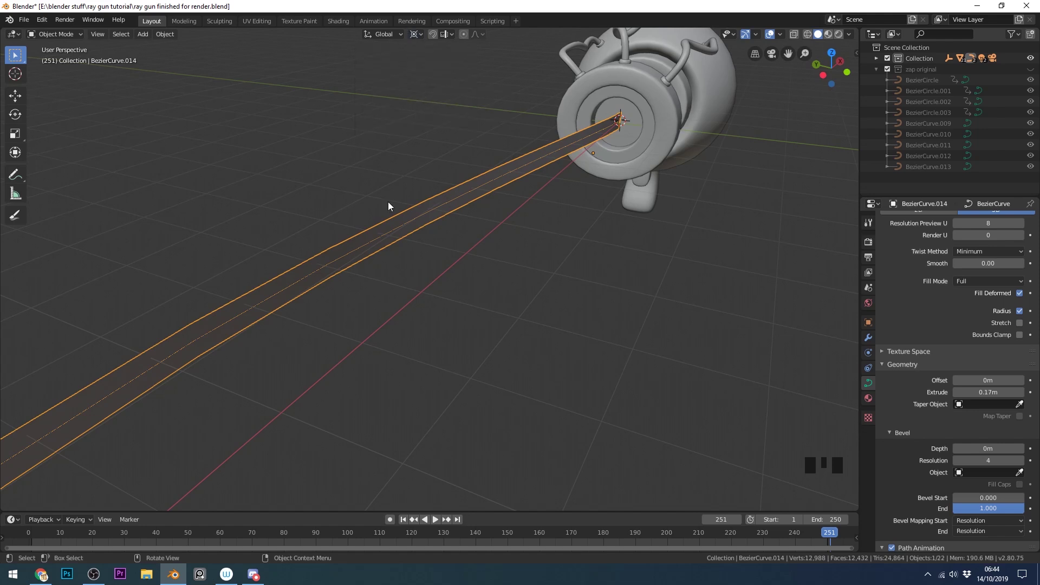
key("ctrl+KP_3")
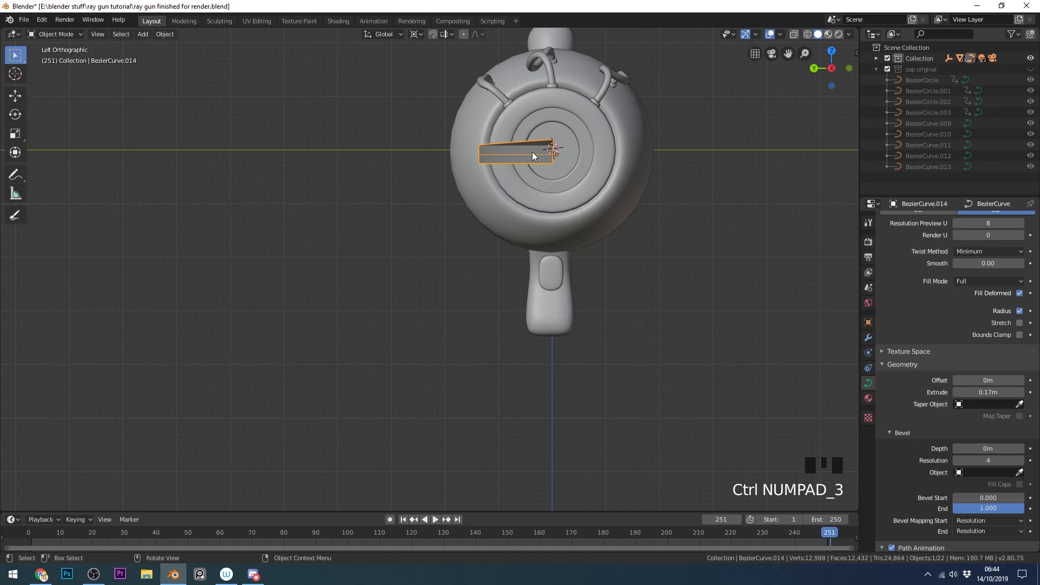
key("KP_3")
key("ctrl+KP_3")
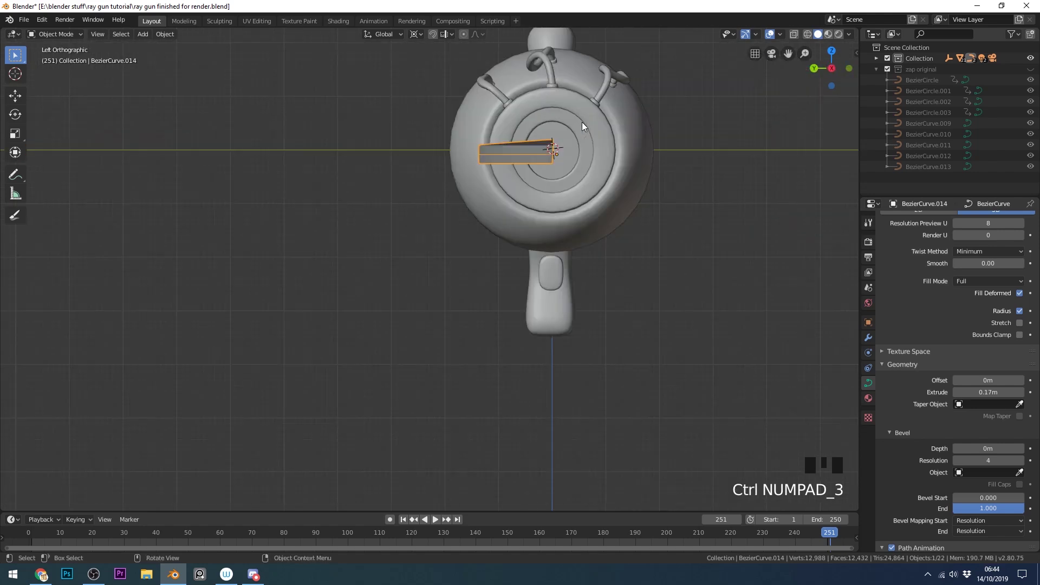
key("KP_3")
Step: Toggle to the opposite side view repeatedly to compare the beam's alignment
key("KP_9")
key("KP_9")
key("KP_9")
key("KP_9")
key("KP_9")
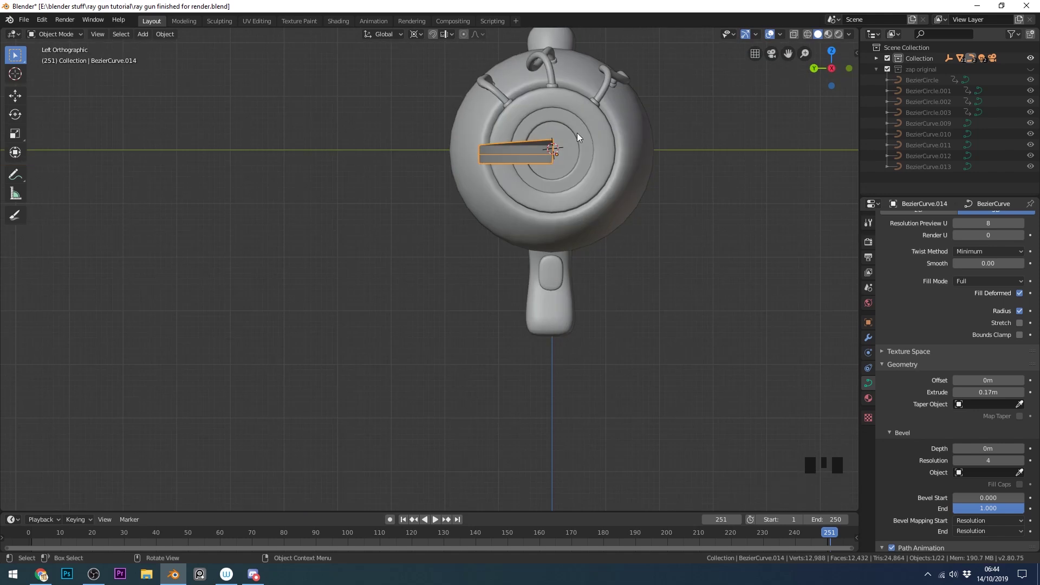
Step: Duplicate the beam twice with Shift+D and swing each copy to a new angle around the muzzle
key("shift+d")
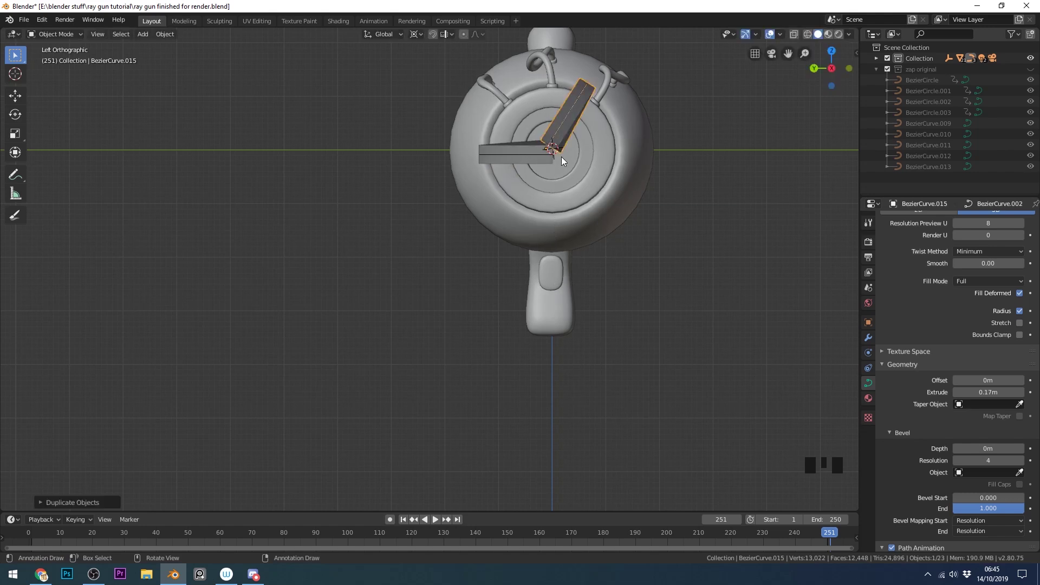
key("shift+d")
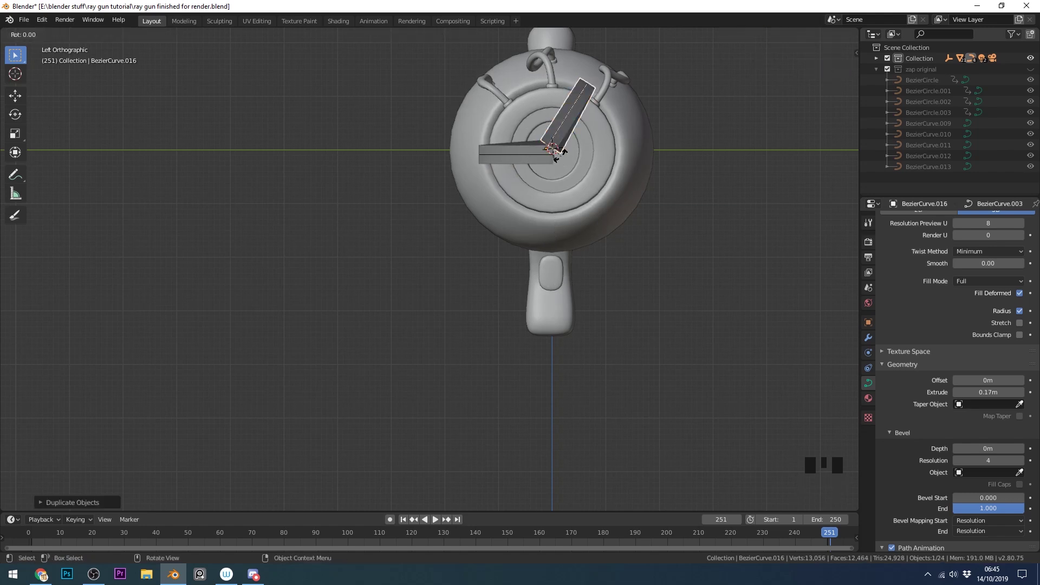
left_click_drag(661, 194, 568, 217)
scroll("down", 3)
left_click_drag(529, 241, 420, 251)
left_click(420, 251)
Step: Move a copied beam's control point in Edit Mode and check the beams in depth
key("Tab")
left_click(380, 258)
key("g")
left_click_drag(428, 272, 461, 258)
scroll("up", 3)
key("Tab")
Step: Duplicate another beam and select its far end point for editing
left_click(392, 240)
left_click_drag(457, 250, 472, 252)
key("shift+d")
middle_click(489, 266)
scroll("up", 3)
key("Tab")
left_click(496, 329)
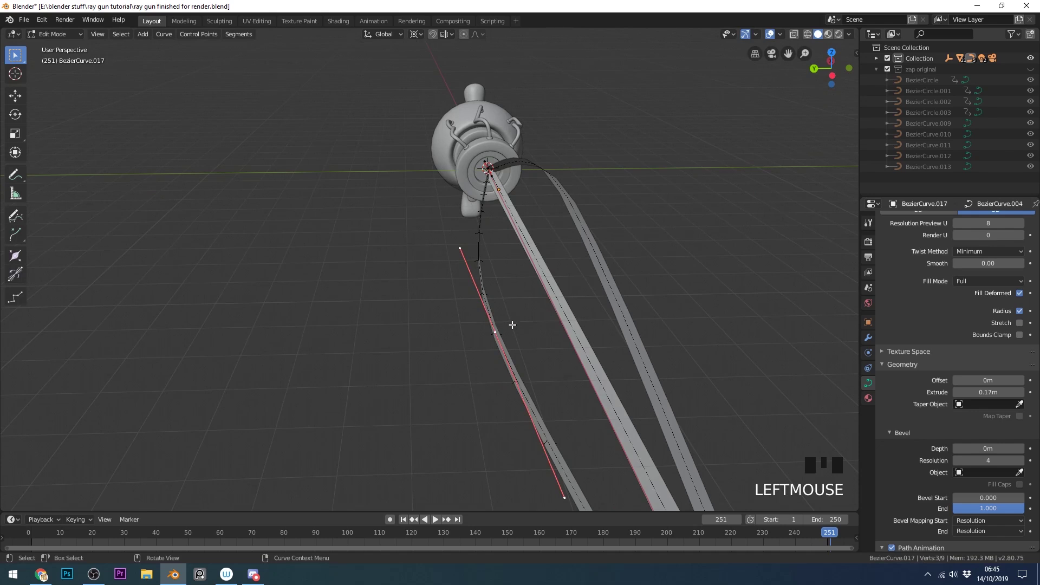
Step: Pull the beam's end point outward to stretch it far from the gun and finish editing
left_click_drag(539, 340, 513, 362)
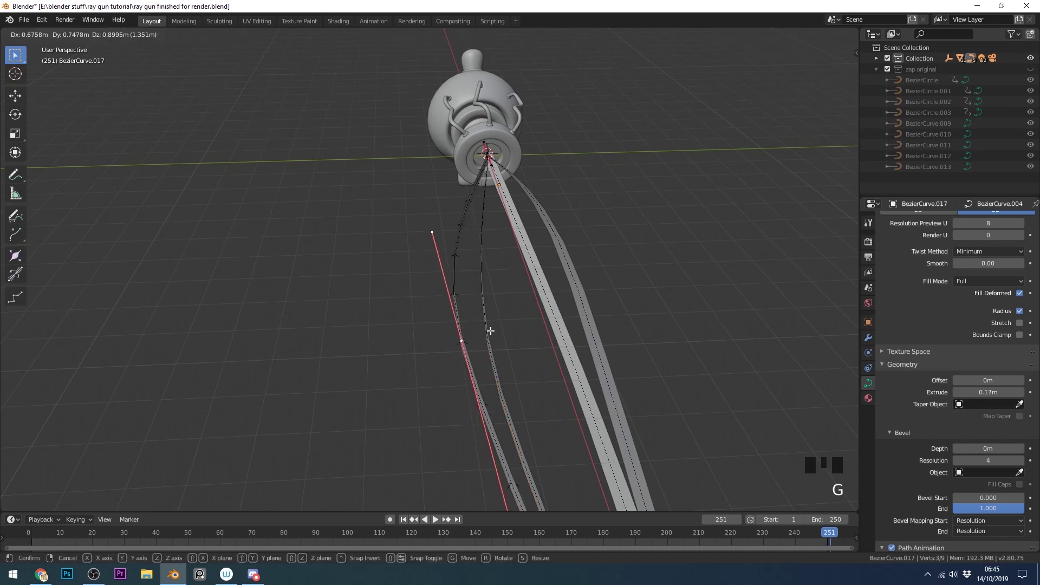
left_click_drag(536, 329, 571, 288)
scroll("down", 3)
left_click_drag(576, 284, 728, 188)
key("Tab")
key("s")
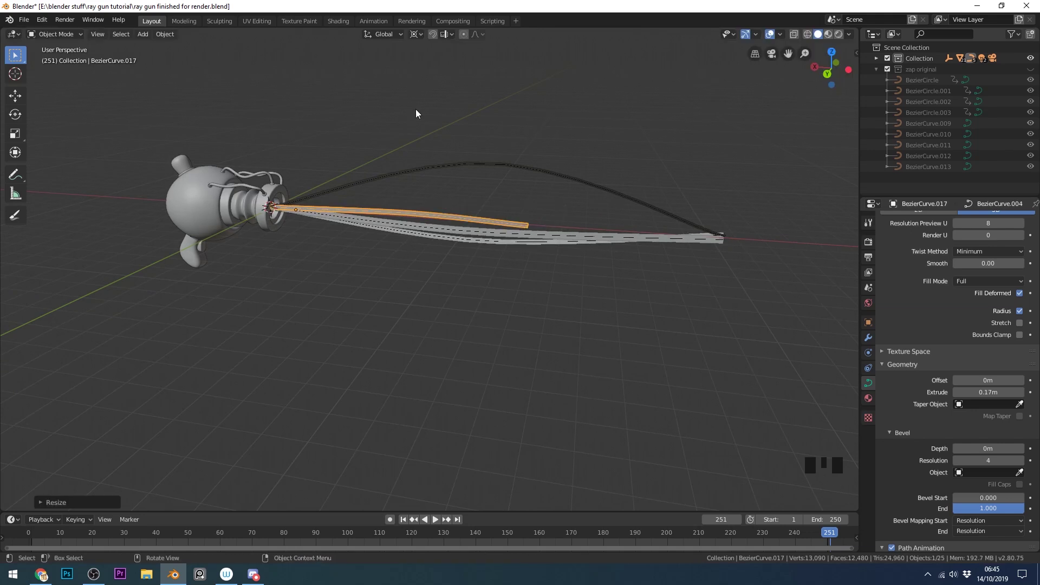
Step: Duplicate the curved beam with Alt+D and rotate the copy around the muzzle
left_click_drag(420, 38, 566, 244)
left_click_drag(566, 244, 375, 233)
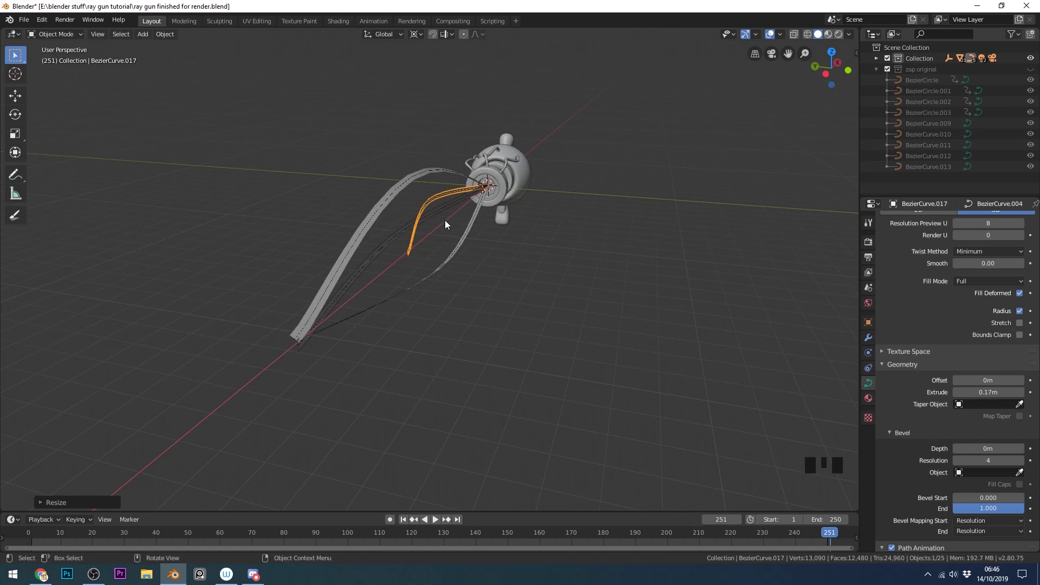
key("alt+d")
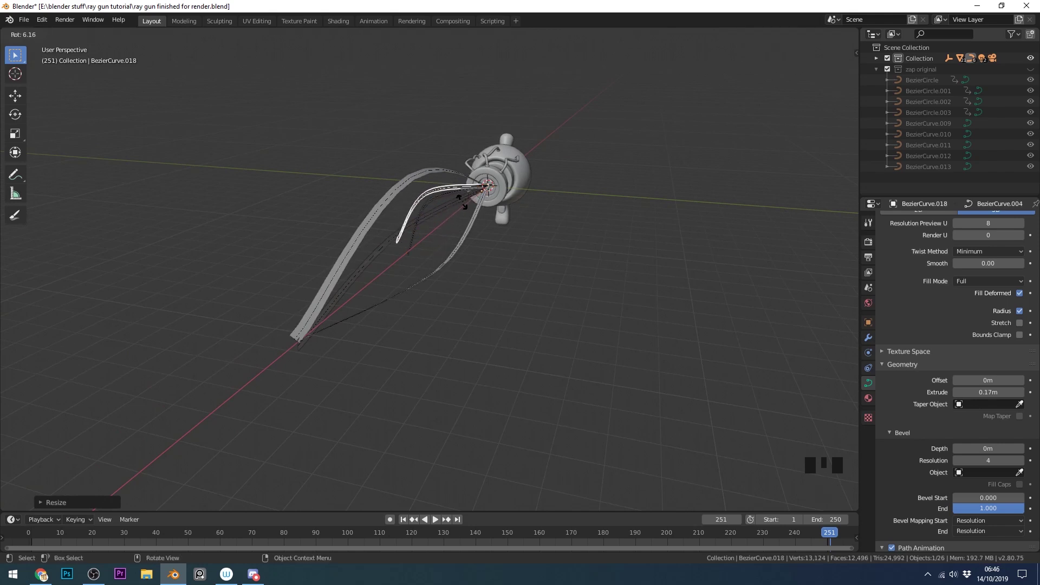
left_click_drag(514, 194, 424, 211)
left_click(425, 211)
Step: Add another linked beam copy rotated to a different angle around the muzzle
key("alt+d")
key("r")
middle_click(461, 256)
scroll("up", 3)
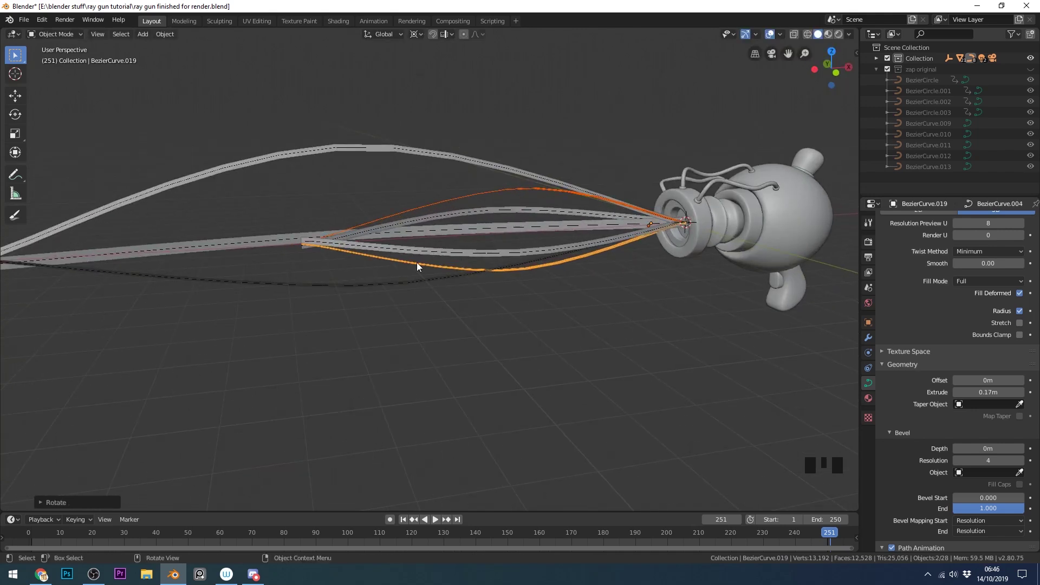
Step: Move one beam's control points so its ends shift into a new crossing position
left_click(420, 267)
key("Tab")
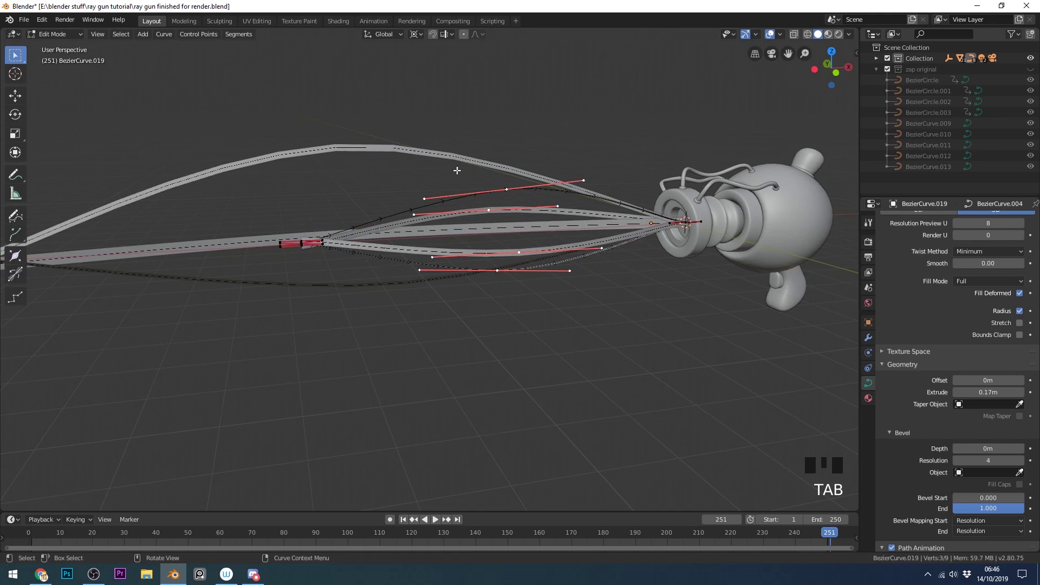
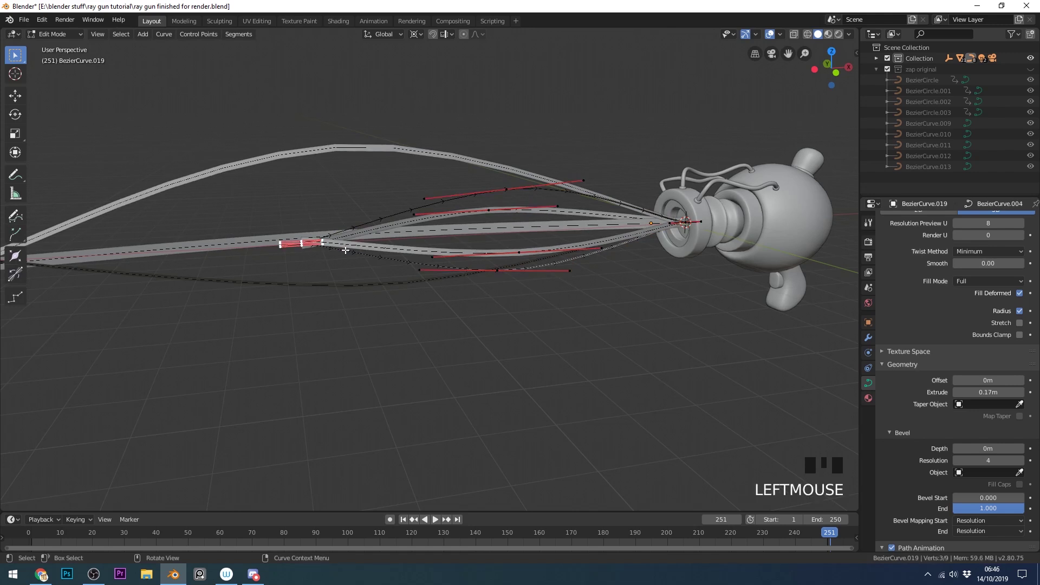
key("g")
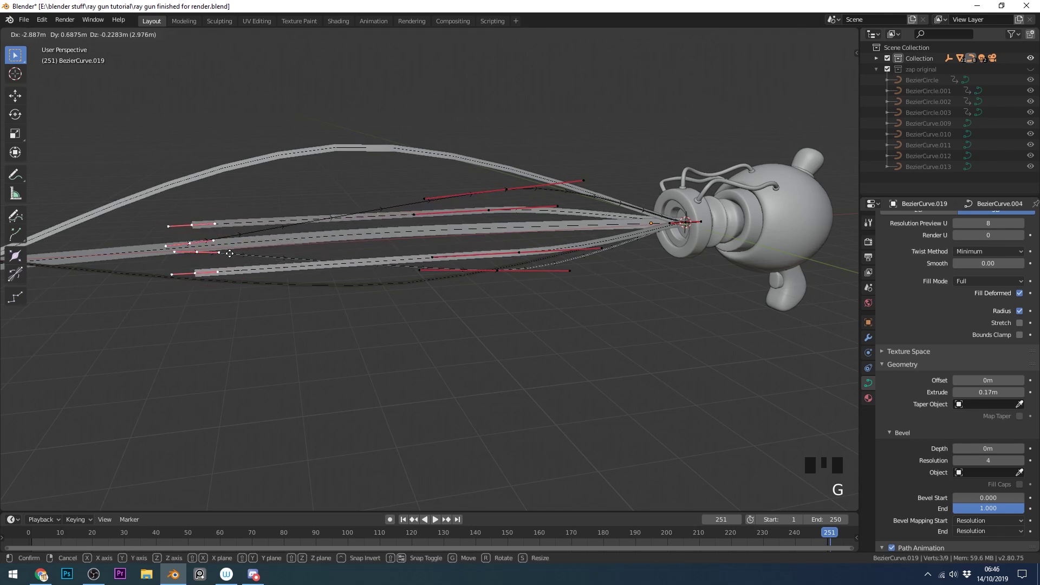
left_click_drag(277, 245, 253, 240)
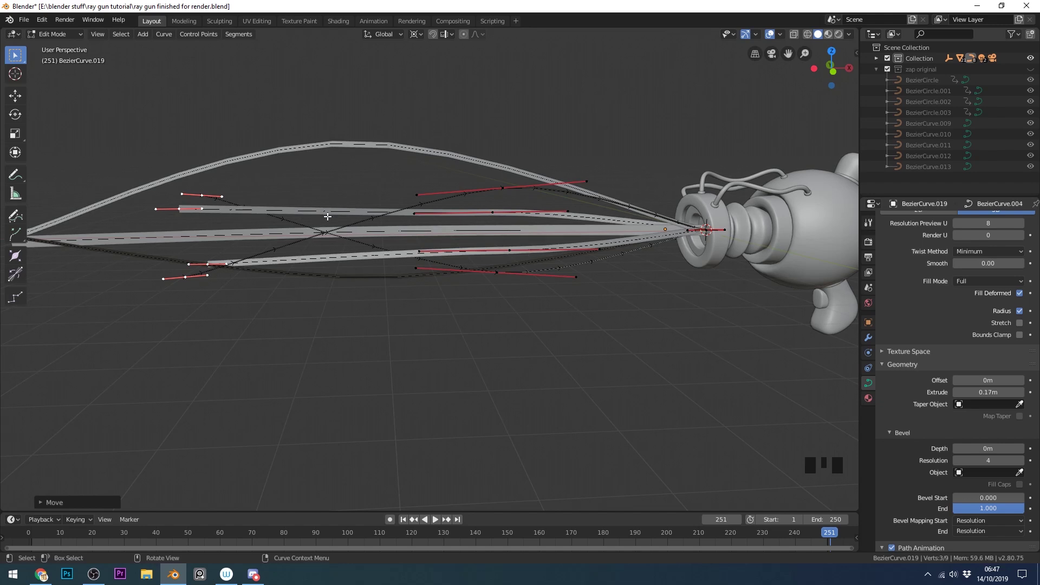
scroll("down", 3)
left_click_drag(419, 261, 415, 224)
key("Tab")
Step: Edit a second beam, moving a control point to twist its path
left_click(416, 224)
key("Tab")
left_click(403, 224)
key("g")
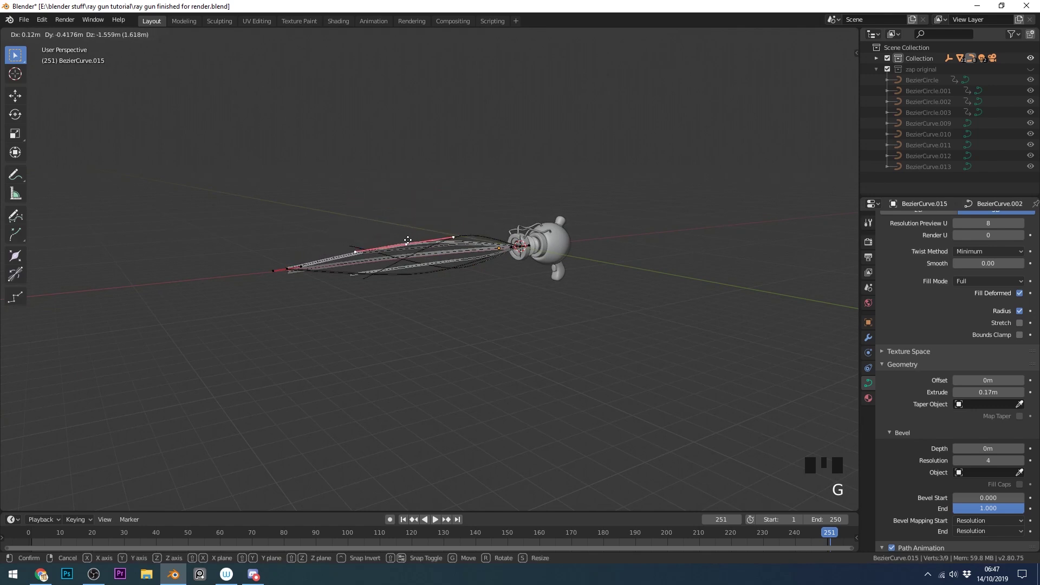
left_click_drag(449, 257, 471, 272)
scroll("up", 3)
left_click_drag(468, 282, 474, 285)
key("Tab")
Step: Edit a third beam, dragging a control point to bow it outward
left_click(466, 275)
key("Tab")
left_click(456, 279)
middle_click(474, 293)
key("g")
left_click_drag(490, 289, 439, 265)
key("Tab")
Step: Reshape a fourth beam by moving two of its control points into an arc
left_click(446, 274)
key("Tab")
key("g")
left_click_drag(504, 273, 474, 270)
scroll("down", 3)
left_click(393, 220)
key("g")
left_click_drag(448, 296, 471, 272)
key("Tab")
Step: Nudge the remaining beams' points so all arcs meet at one shared far tip
left_click(470, 272)
key("g")
key("Tab")
left_click(468, 270)
key("g")
key("Tab")
left_click_drag(501, 293, 530, 302)
scroll("up", 3)
left_click_drag(531, 308, 438, 243)
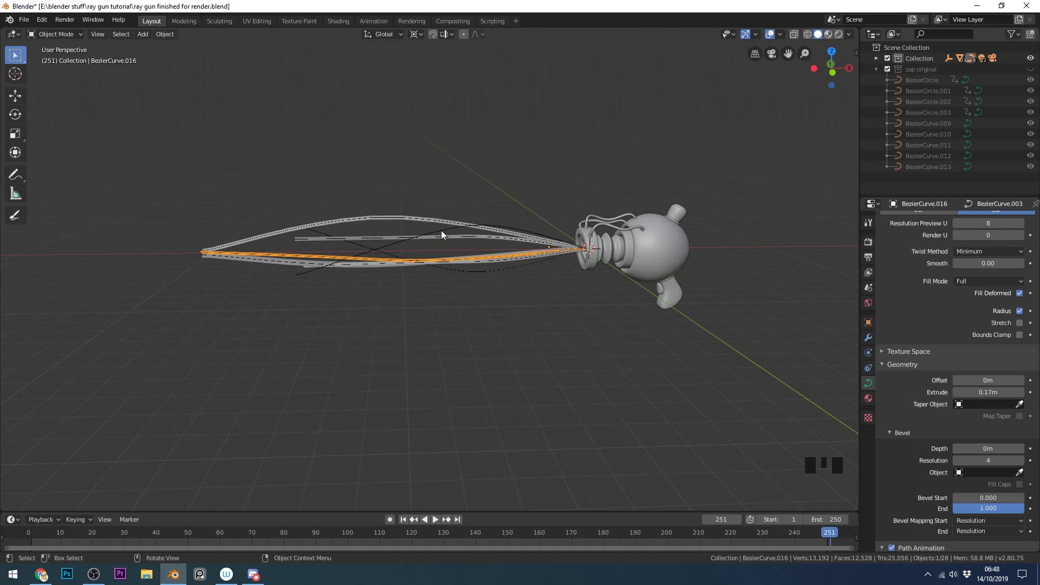
Step: Add a Bezier circle and rotate it 90° on Y so it stands upright around the beams
left_click_drag(551, 260, 592, 254)
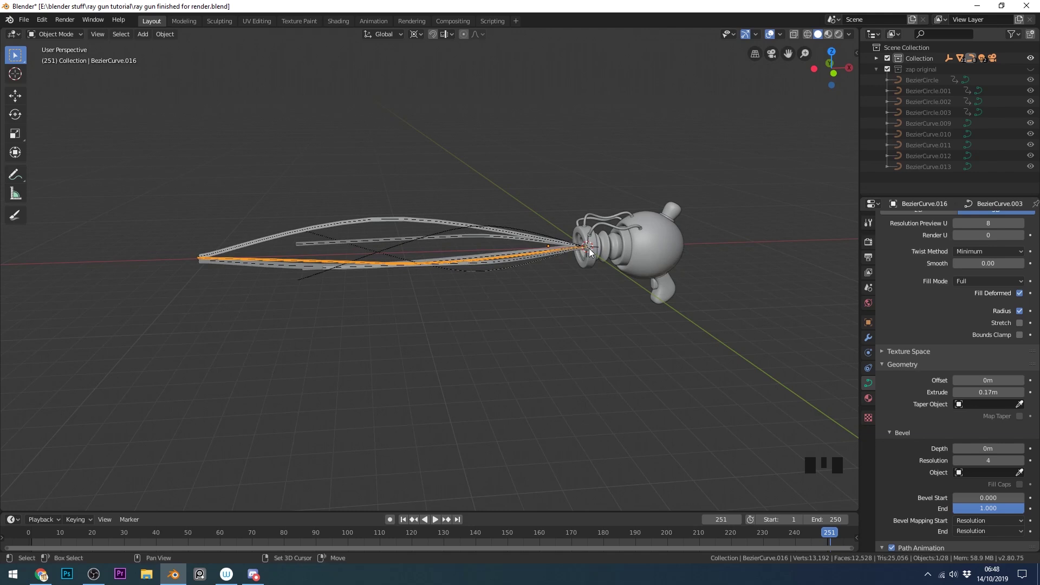
key("shift+a")
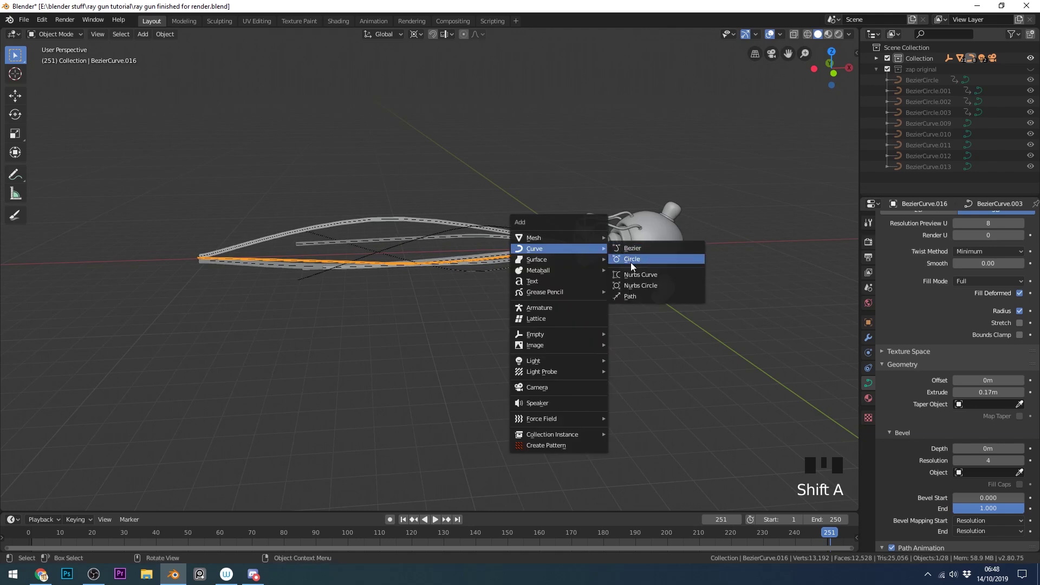
left_click_drag(559, 287, 613, 247)
key("r")
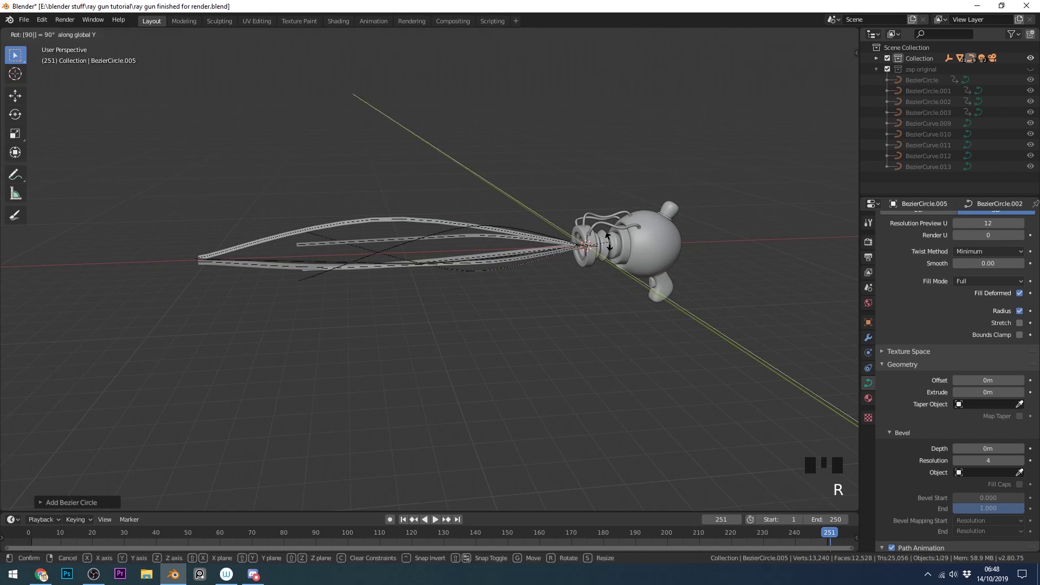
left_click_drag(604, 264, 614, 229)
Step: Enlarge the circle to surround the beams and slide it along X partway down their length
key("s")
left_click_drag(628, 266, 615, 262)
key("g")
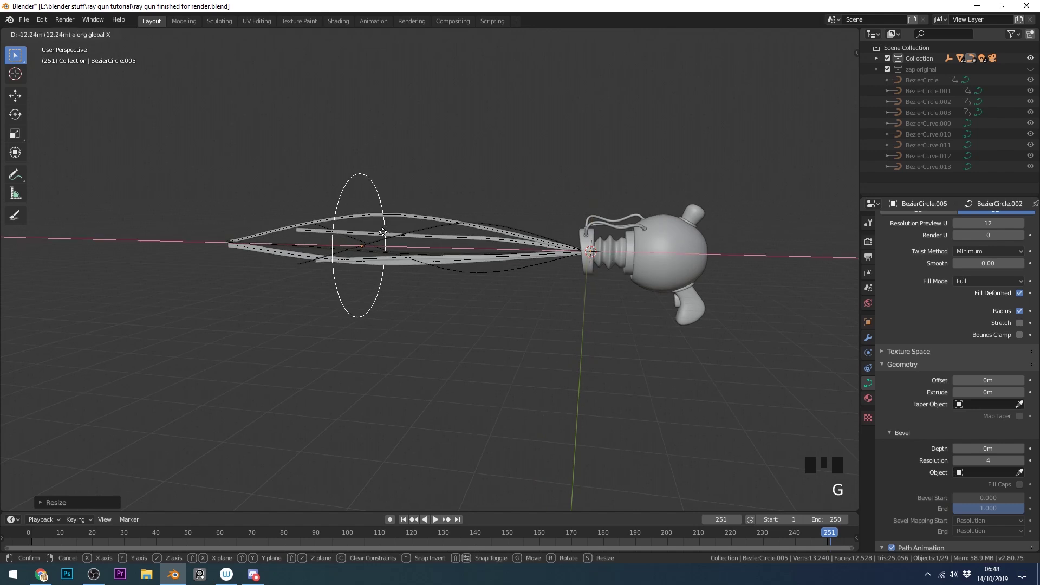
left_click_drag(407, 252, 953, 315)
scroll("up", 3)
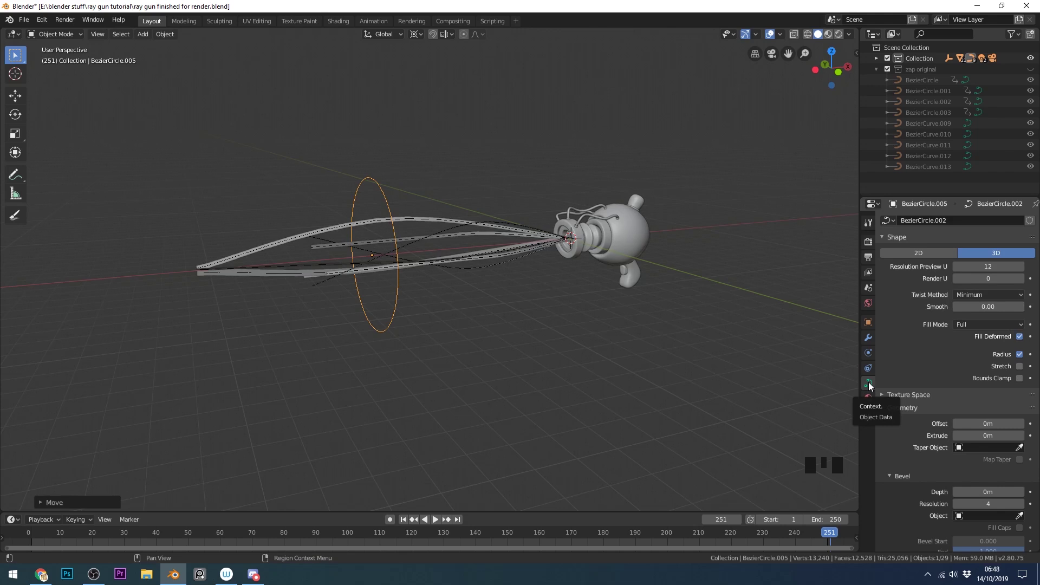
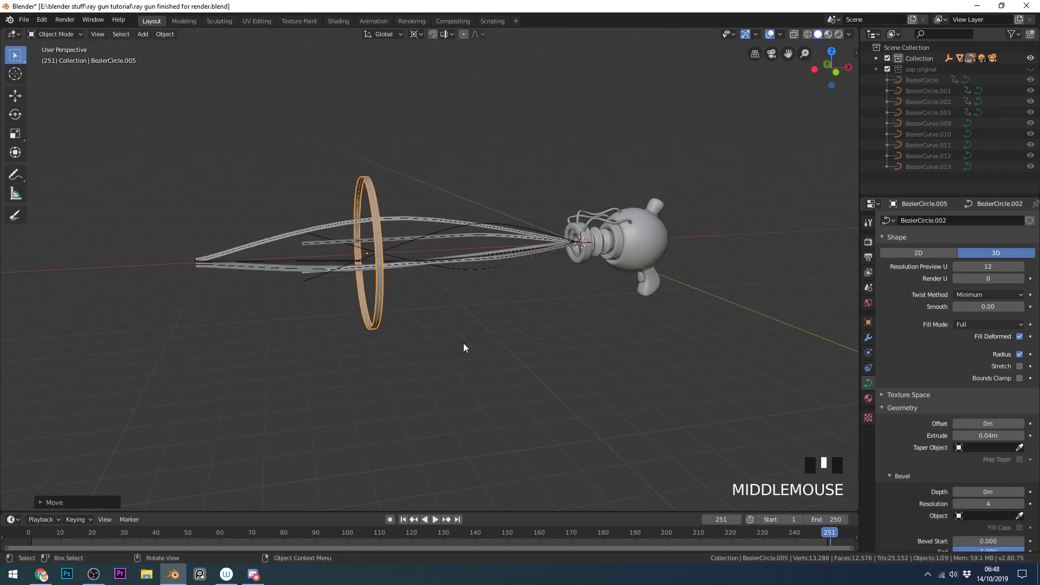
Step: Thicken the circle into a 0.04 m beveled ring and duplicate it
key("Tab")
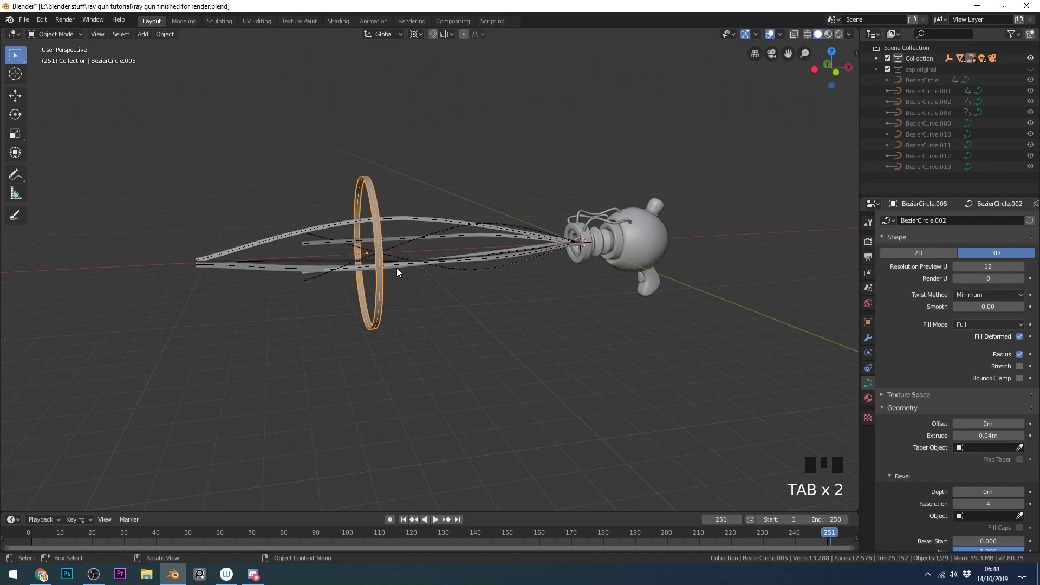
key("shift+d")
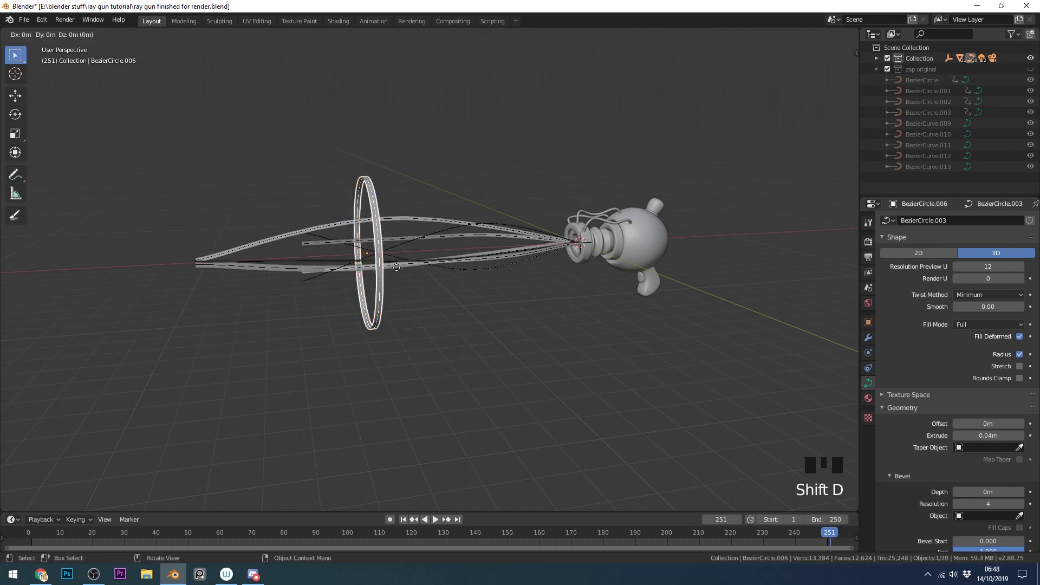
Step: Place the second ring further along, duplicate again, and push a smaller third ring toward the beam tips
key("s")
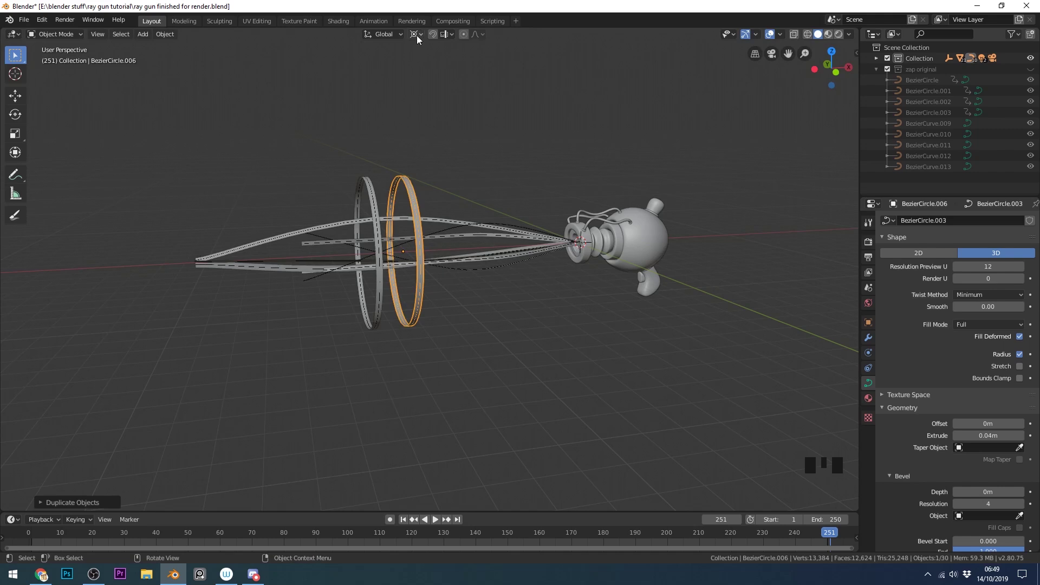
left_click_drag(420, 39, 591, 168)
key("s")
key("shift+d")
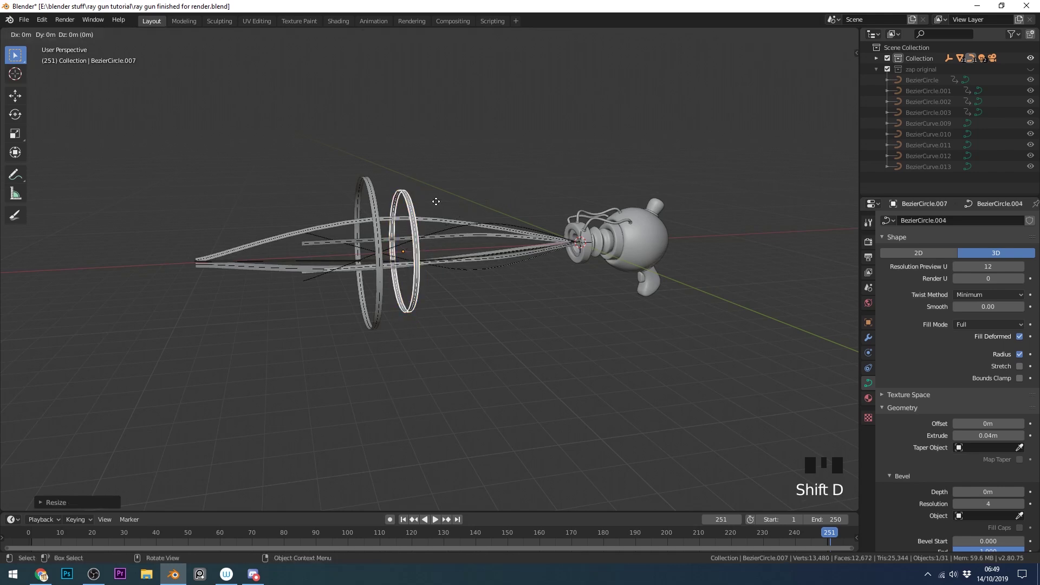
key("s")
left_click_drag(458, 248, 186, 215)
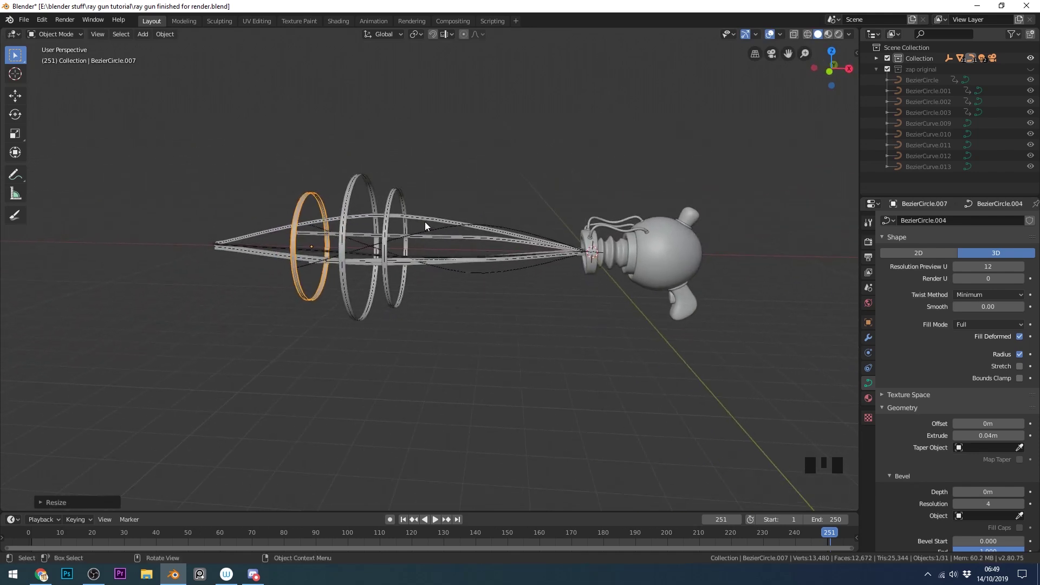